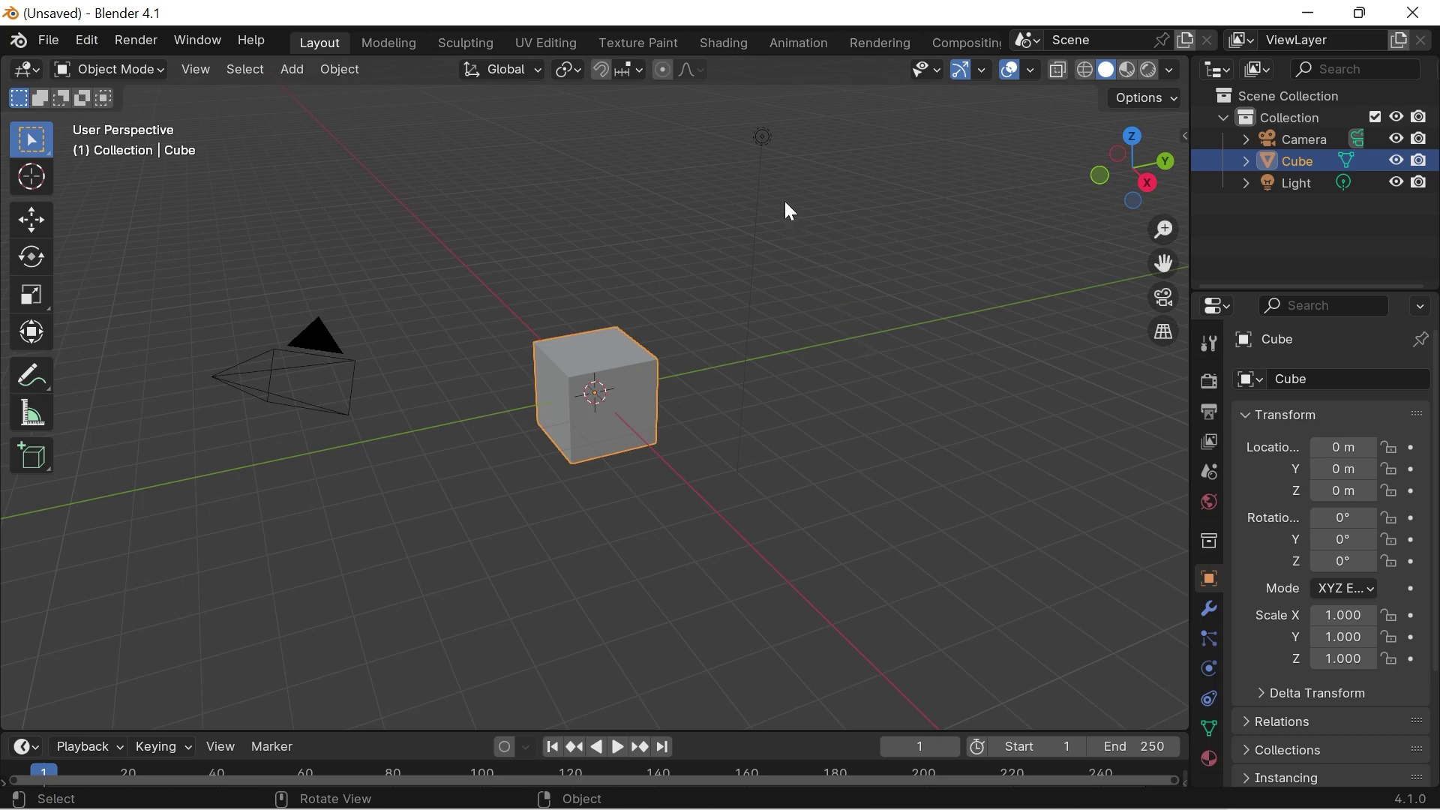
Step: Delete the default camera and light so only the cube remains
{"action": "left_click", "coordinate": [774, 147]}
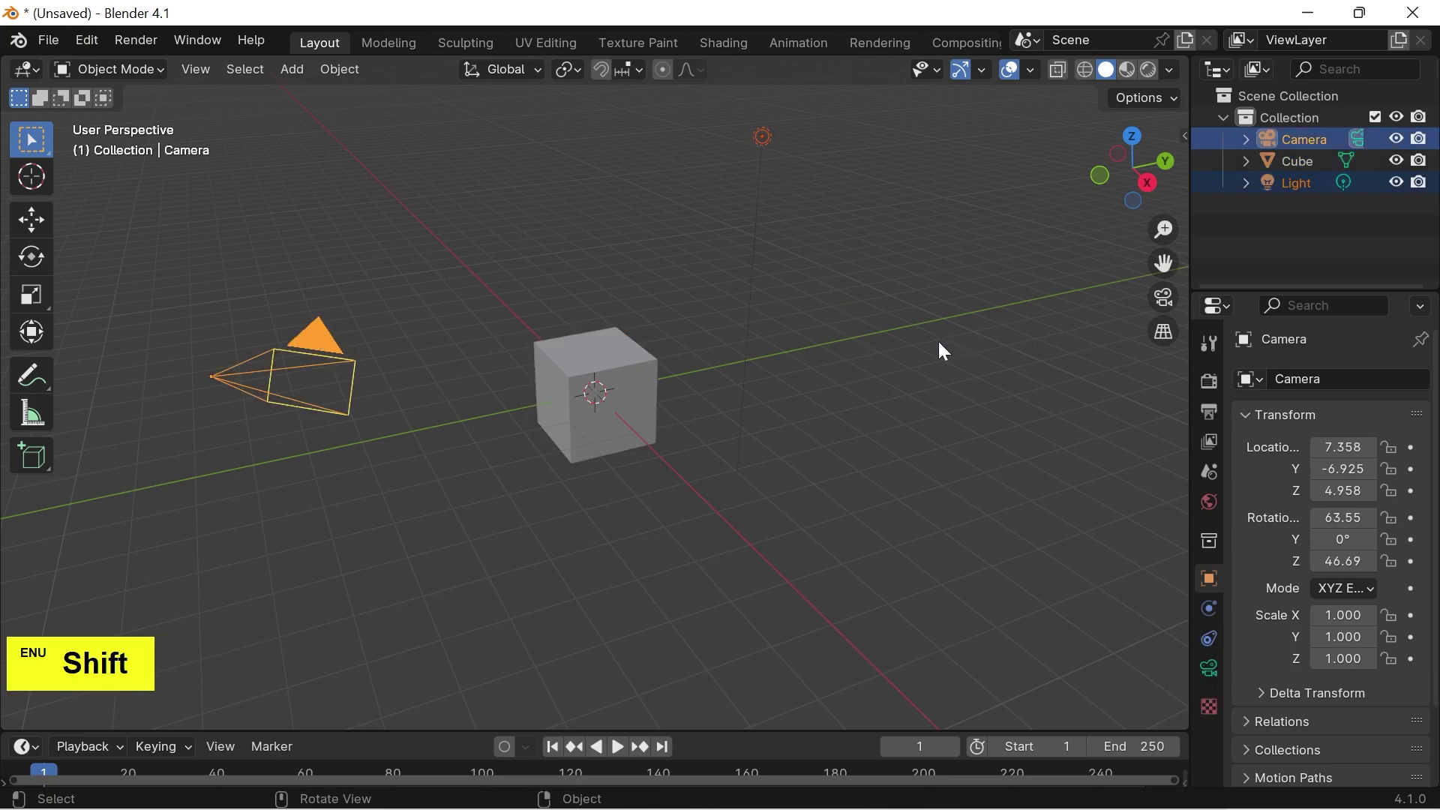
{"action": "key", "text": "Delete"}
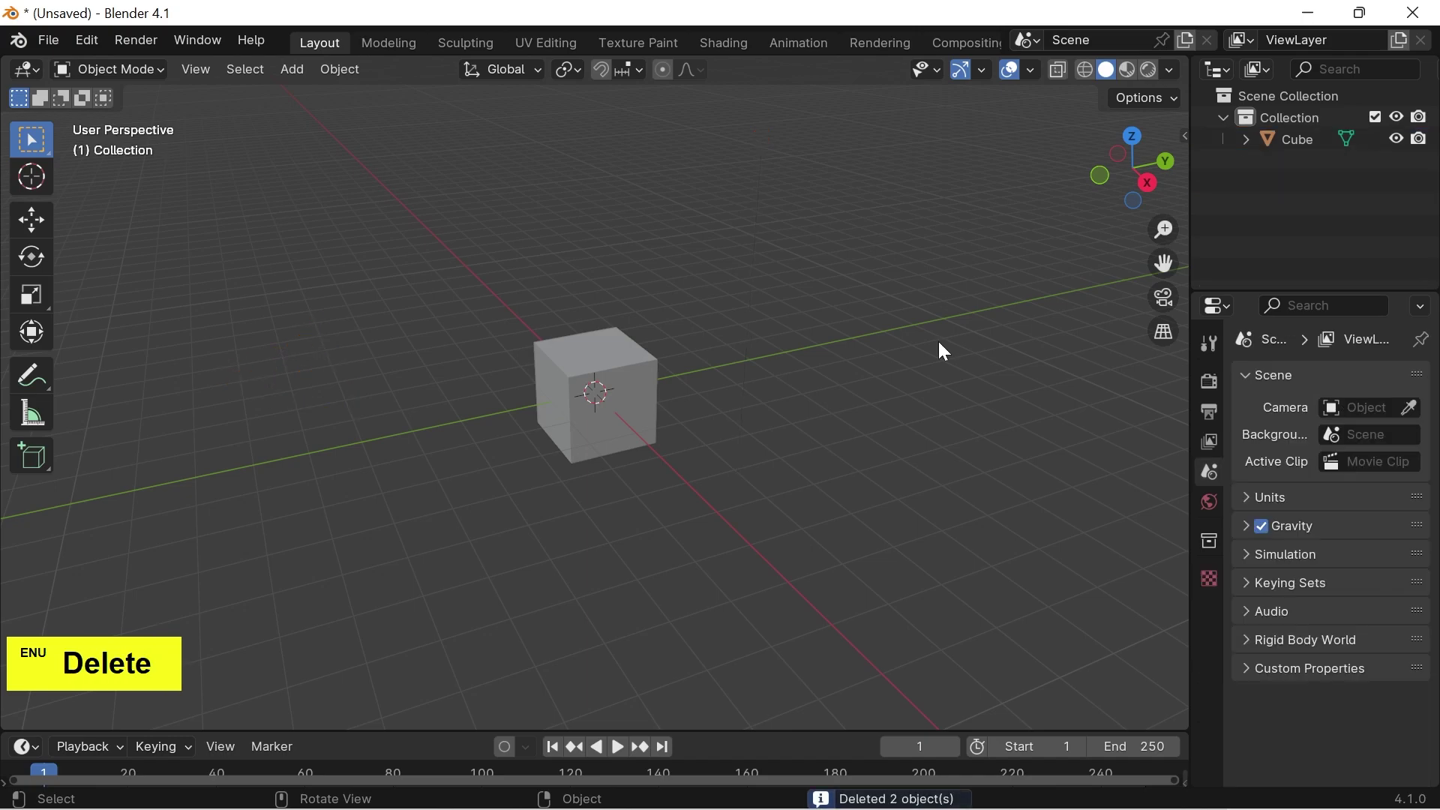
{"action": "left_click", "coordinate": [744, 53]}
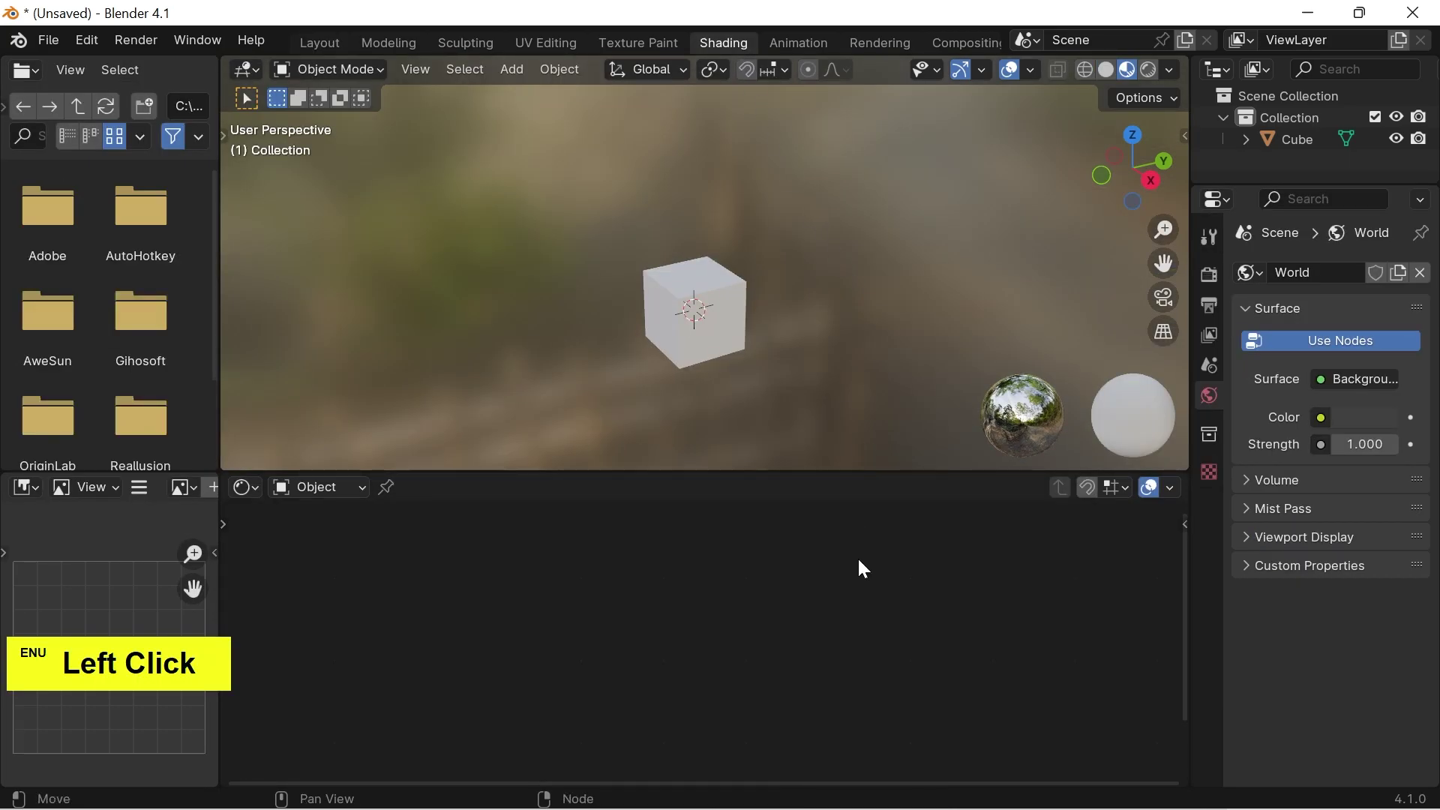
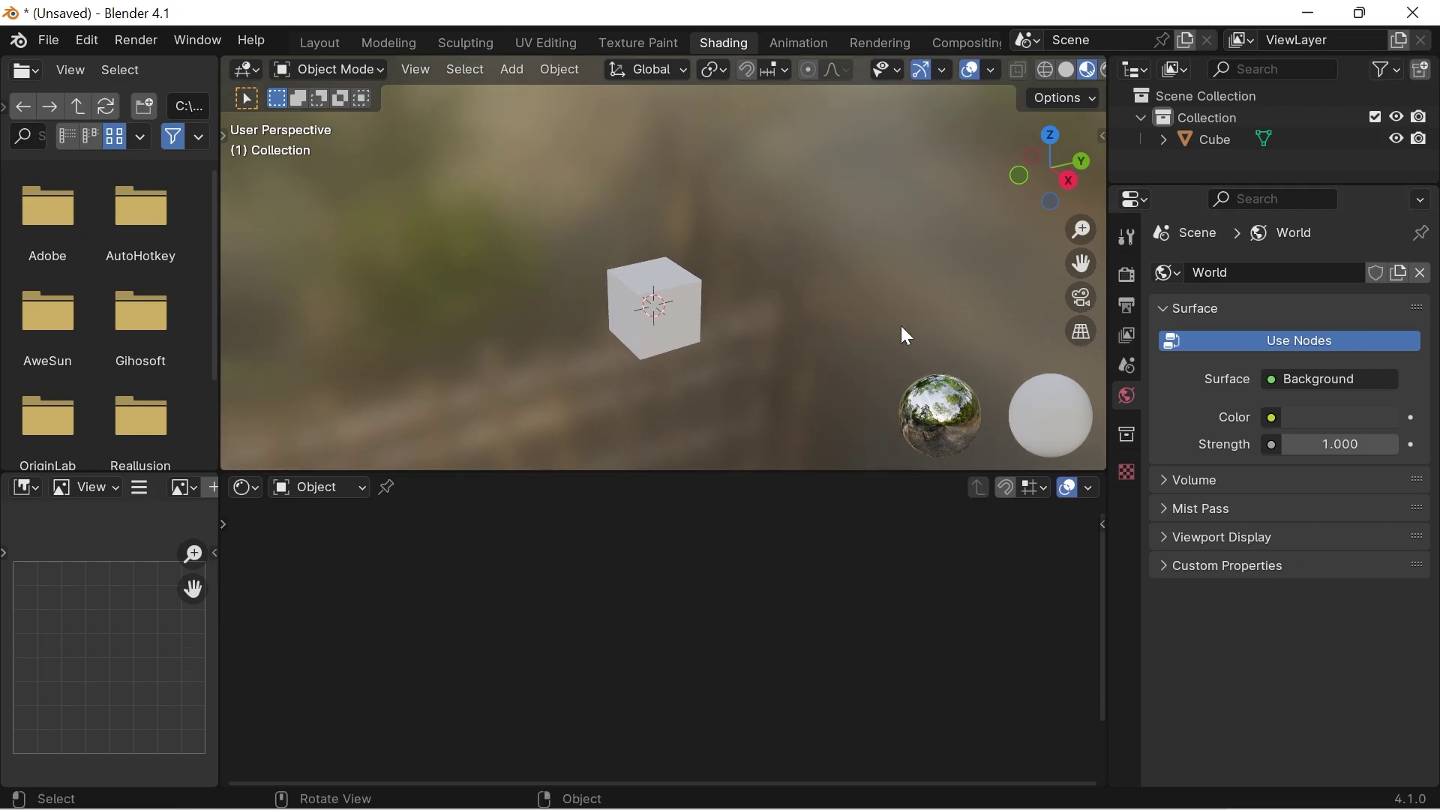
Step: Show the EEVEE render settings and reach the Color Management section
{"action": "left_click", "coordinate": [1129, 288]}
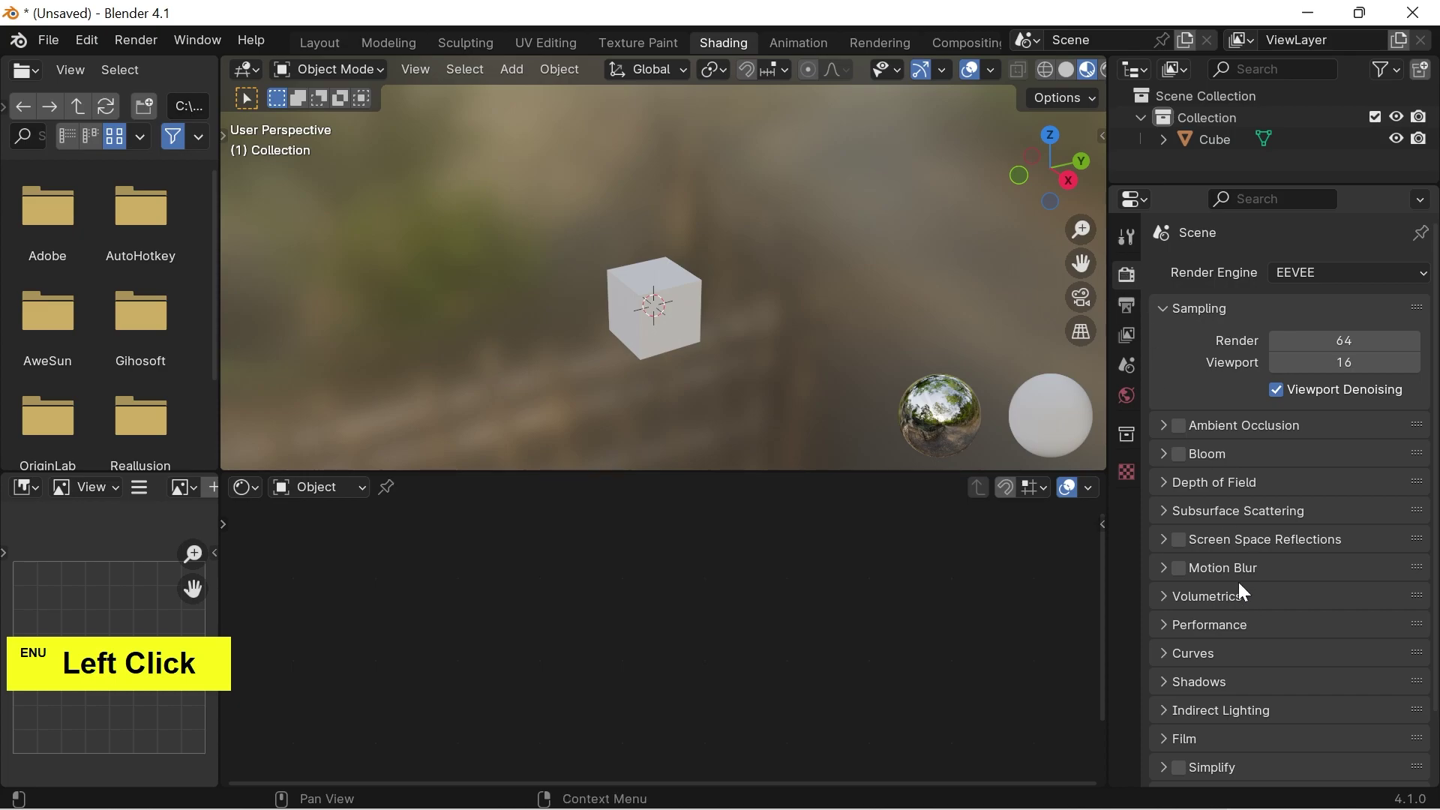
{"action": "scroll", "scroll_direction": "down", "scroll_amount": 3}
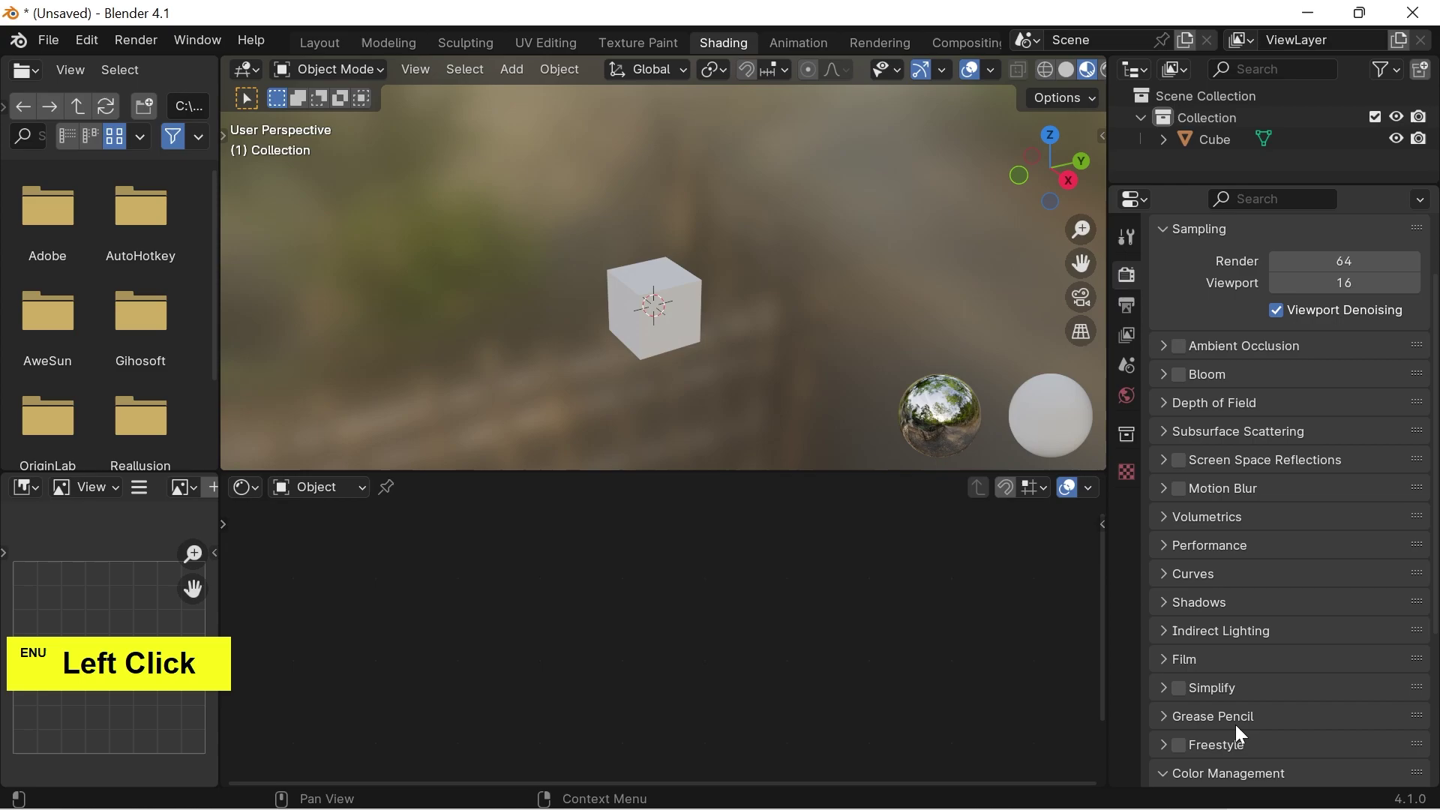
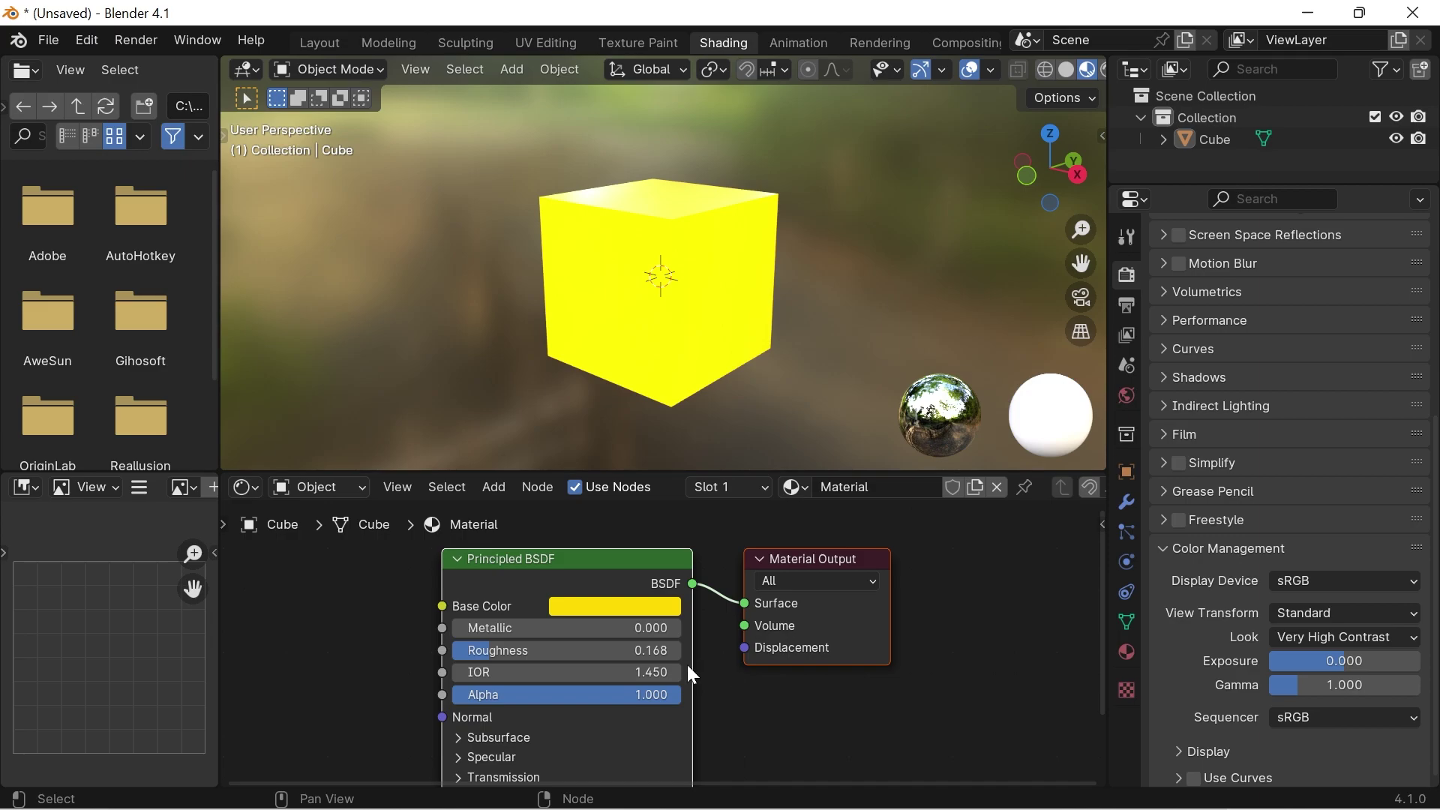
Step: Set the yellow material's roughness to 0.5, then down to 0 for a glossy surface
{"action": "left_click", "coordinate": [651, 192]}
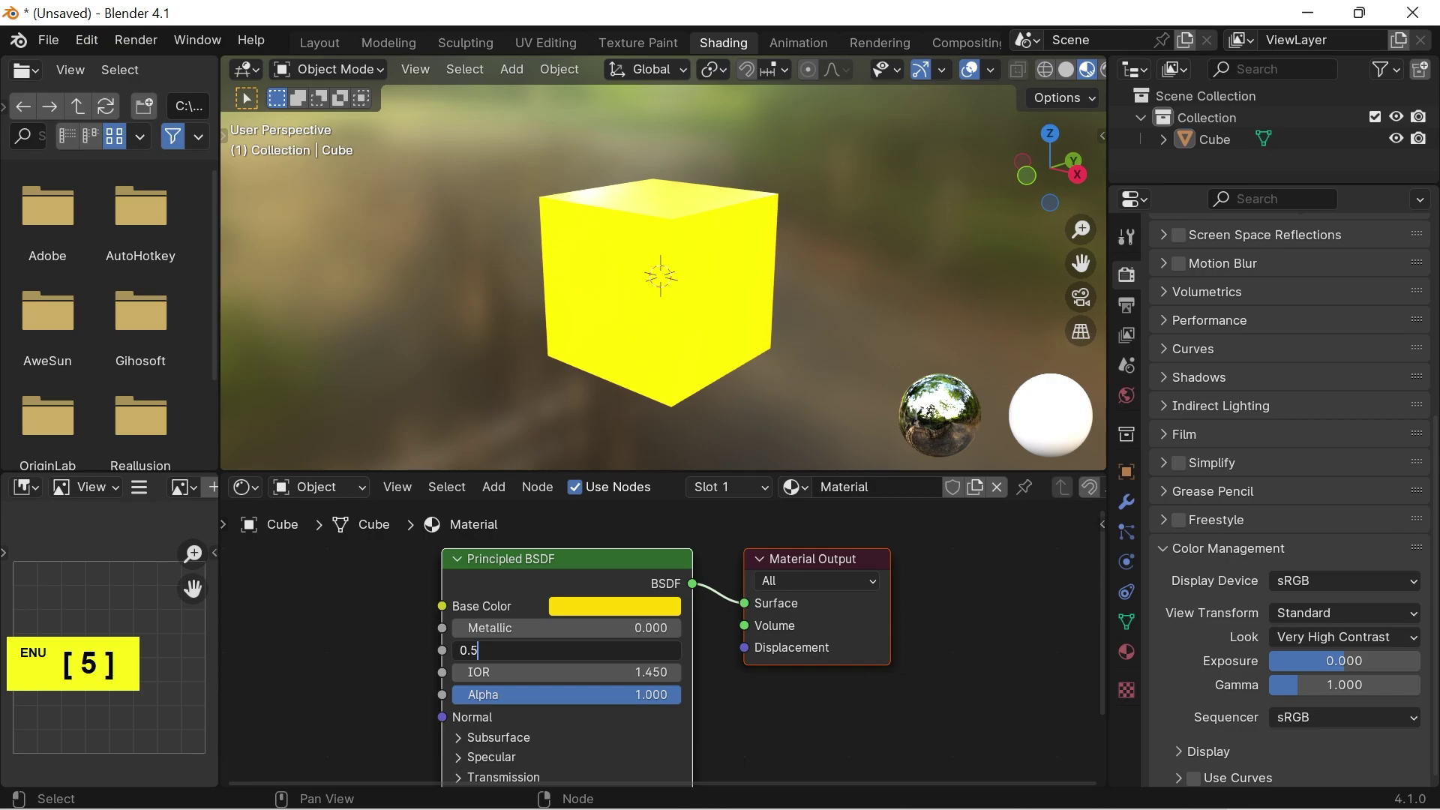
{"action": "key", "text": "Return"}
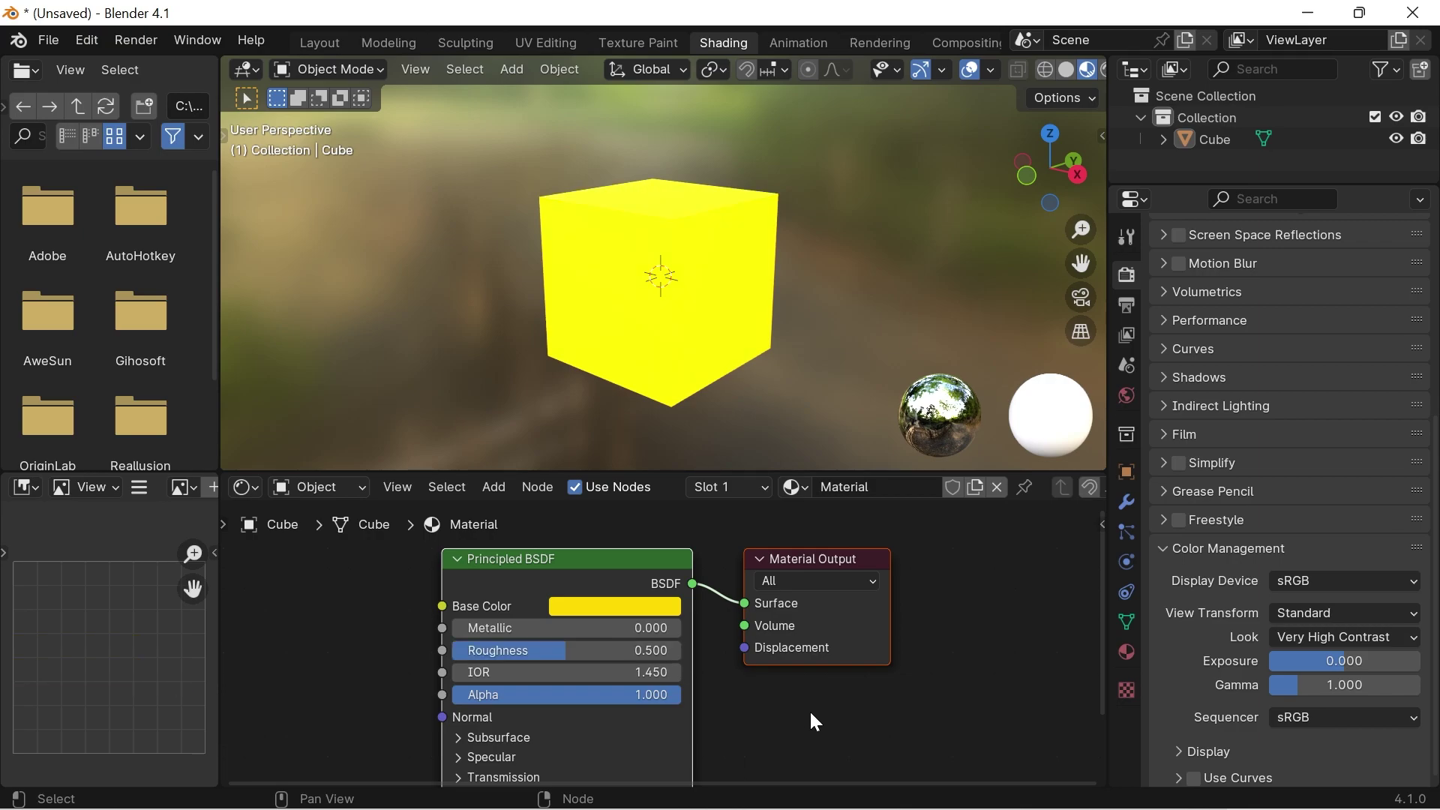
{"action": "left_click", "coordinate": [624, 660]}
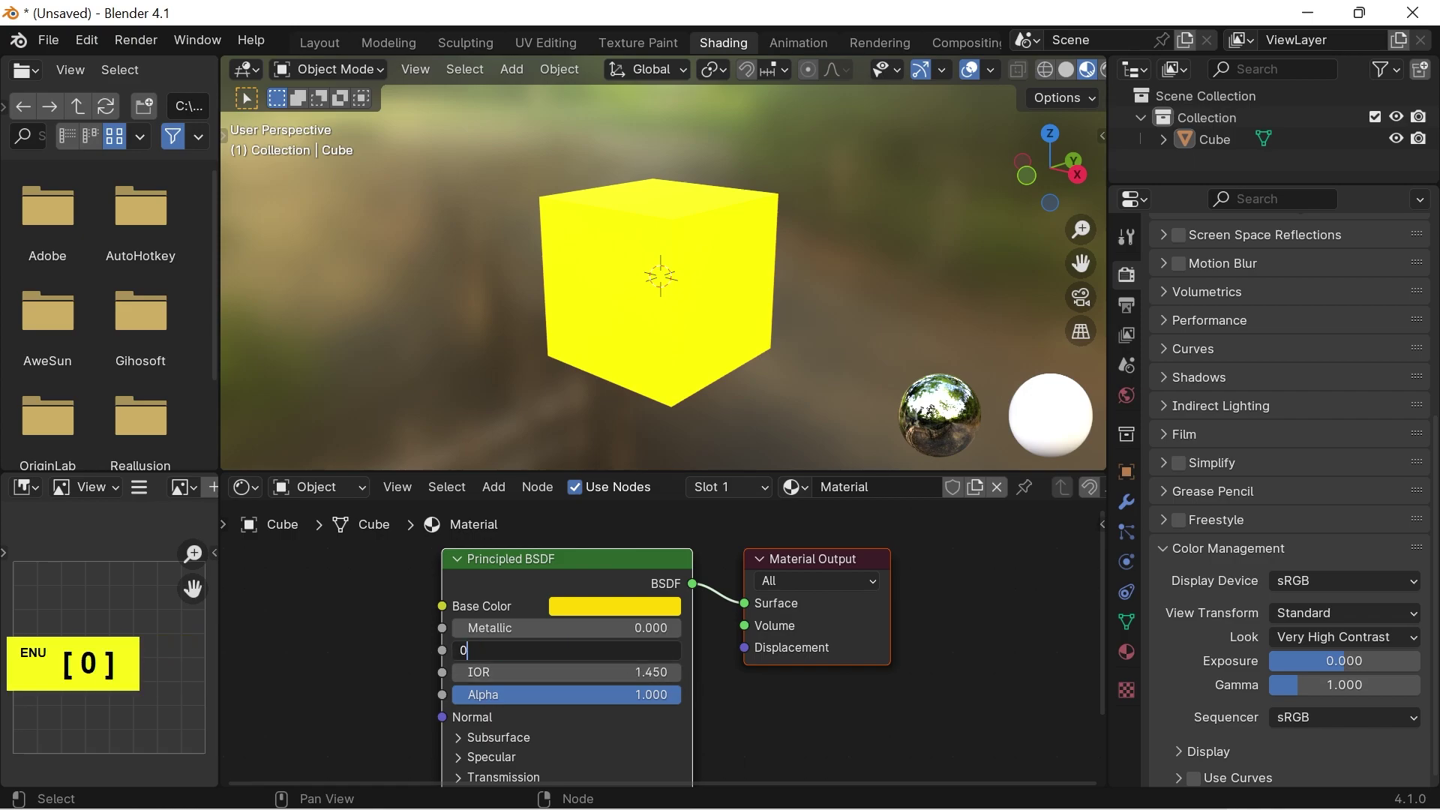
{"action": "key", "text": "Return"}
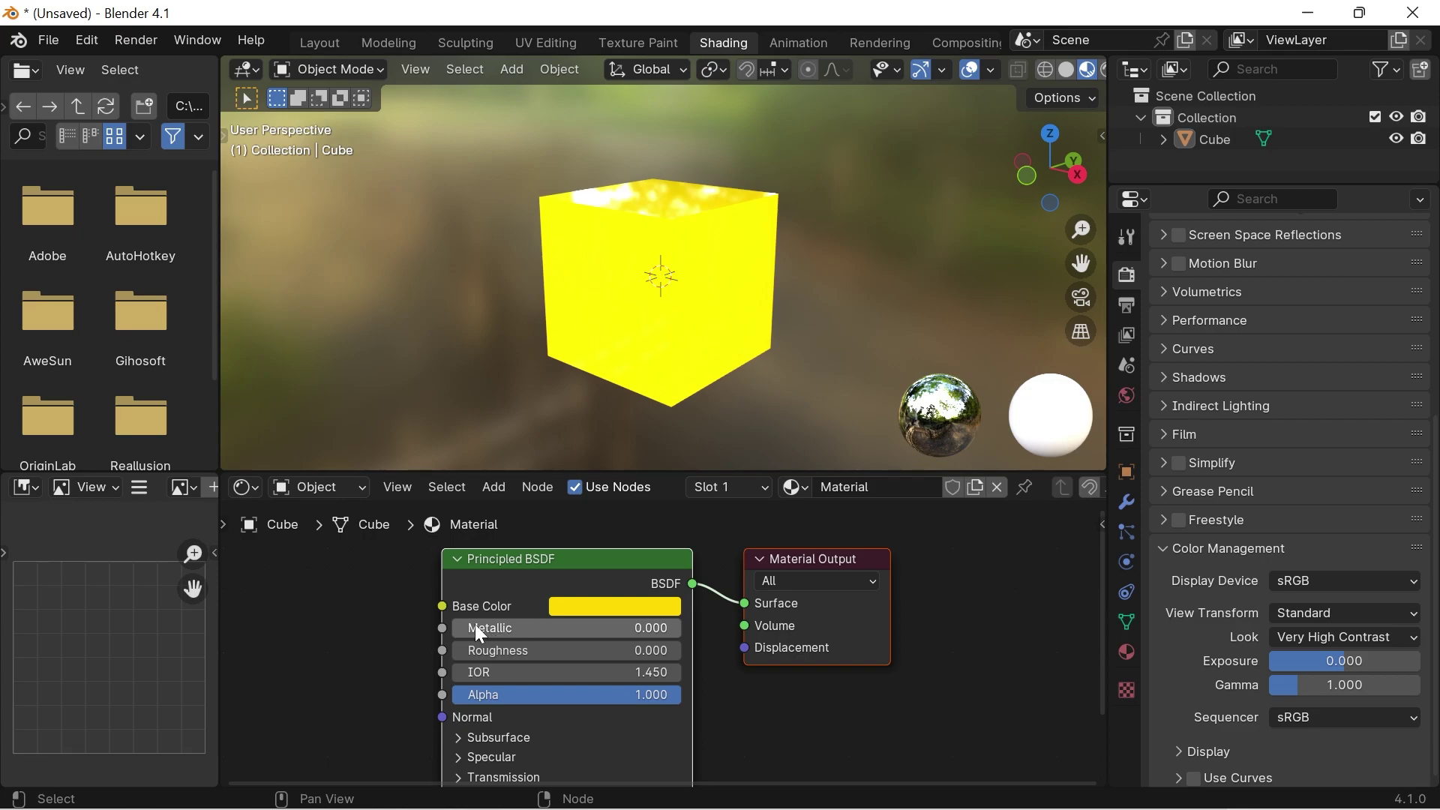
Step: Set the cube material's metallic to 0.500 and roughness to 0.500
{"action": "left_click", "coordinate": [476, 630]}
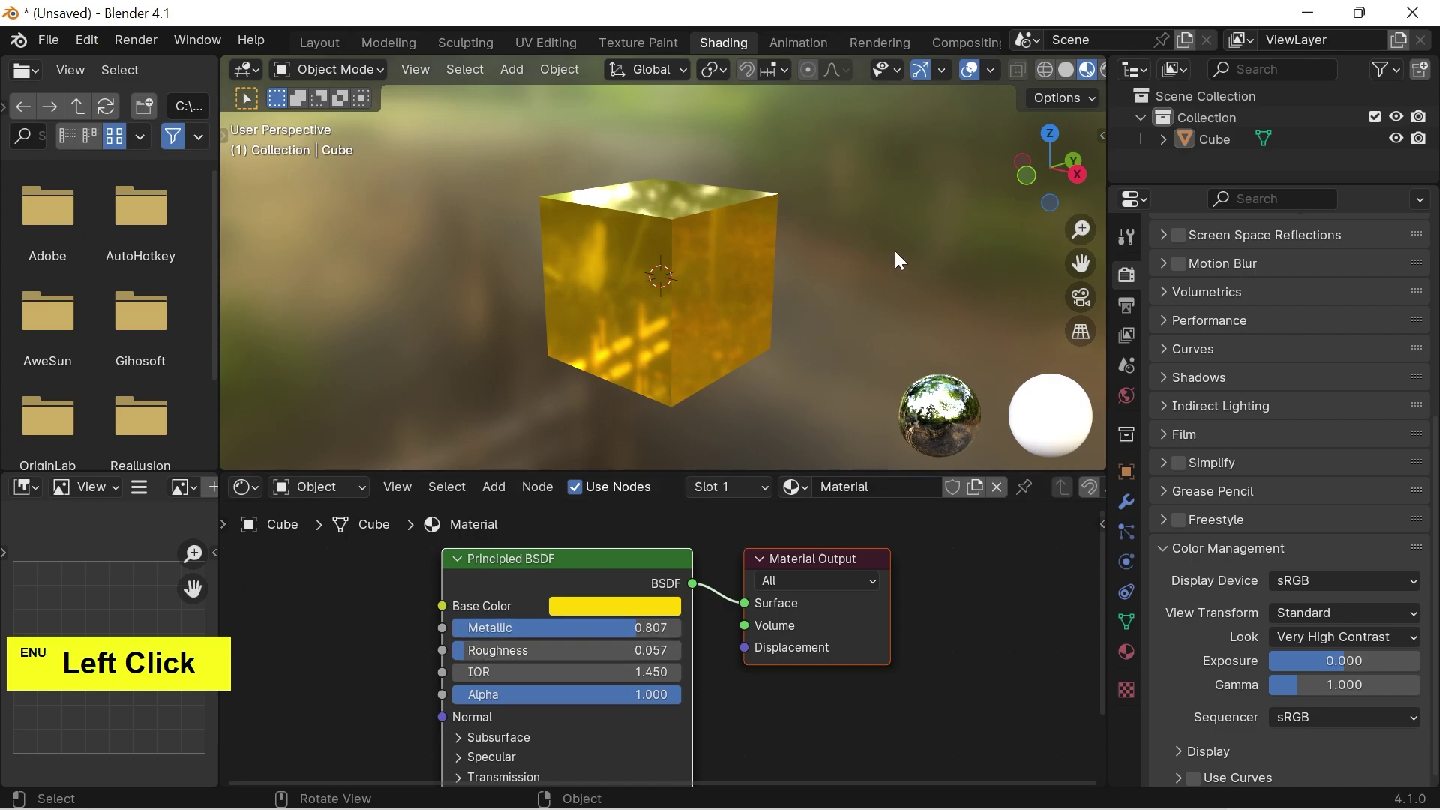
{"action": "left_click", "coordinate": [903, 247]}
{"action": "left_click", "coordinate": [885, 254]}
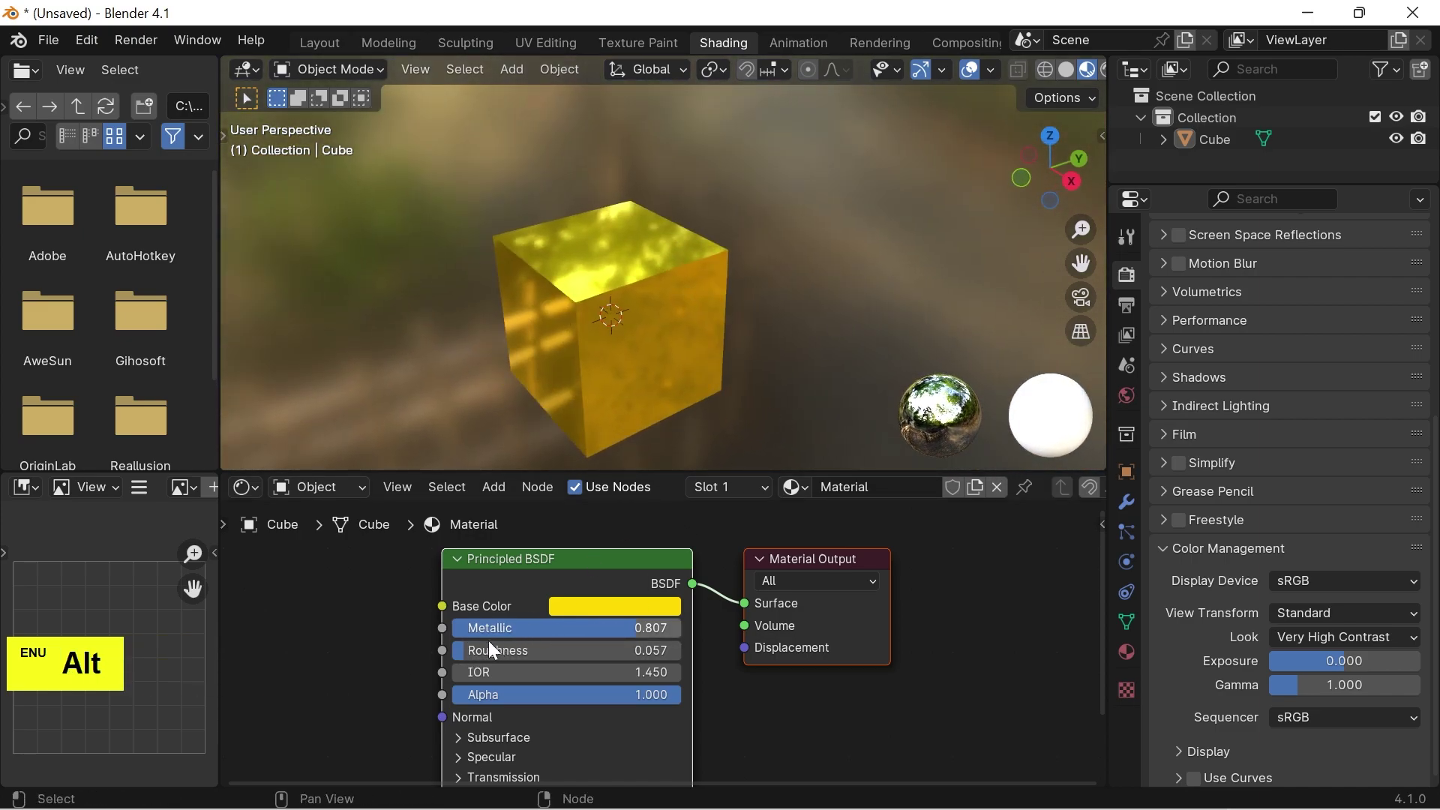
{"action": "left_click", "coordinate": [473, 657]}
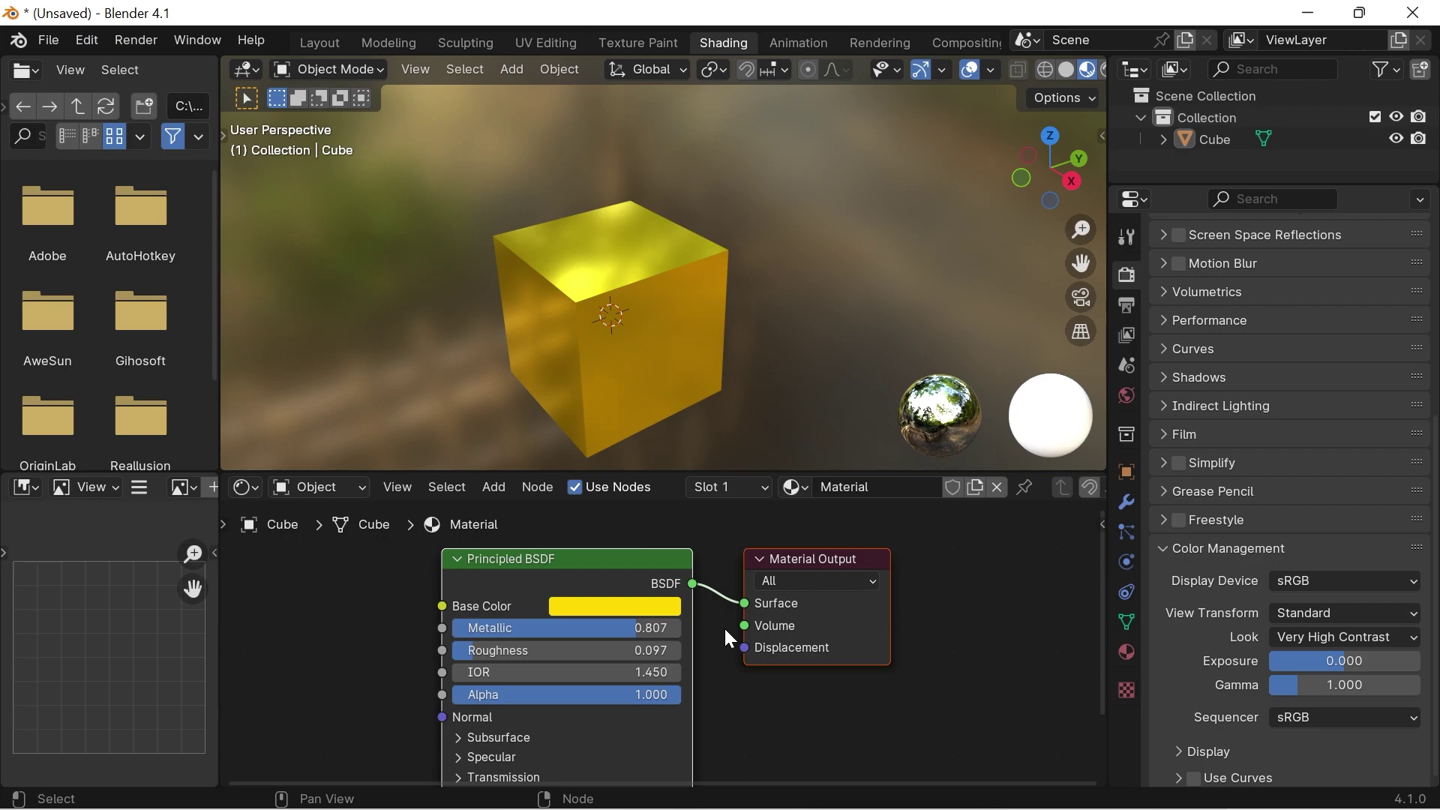
{"action": "left_click", "coordinate": [603, 629]}
{"action": "key", "text": "0"}
{"action": "key", "text": "5"}
{"action": "key", "text": "Return"}
{"action": "left_click", "coordinate": [551, 653]}
{"action": "key", "text": "0"}
{"action": "key", "text": "5"}
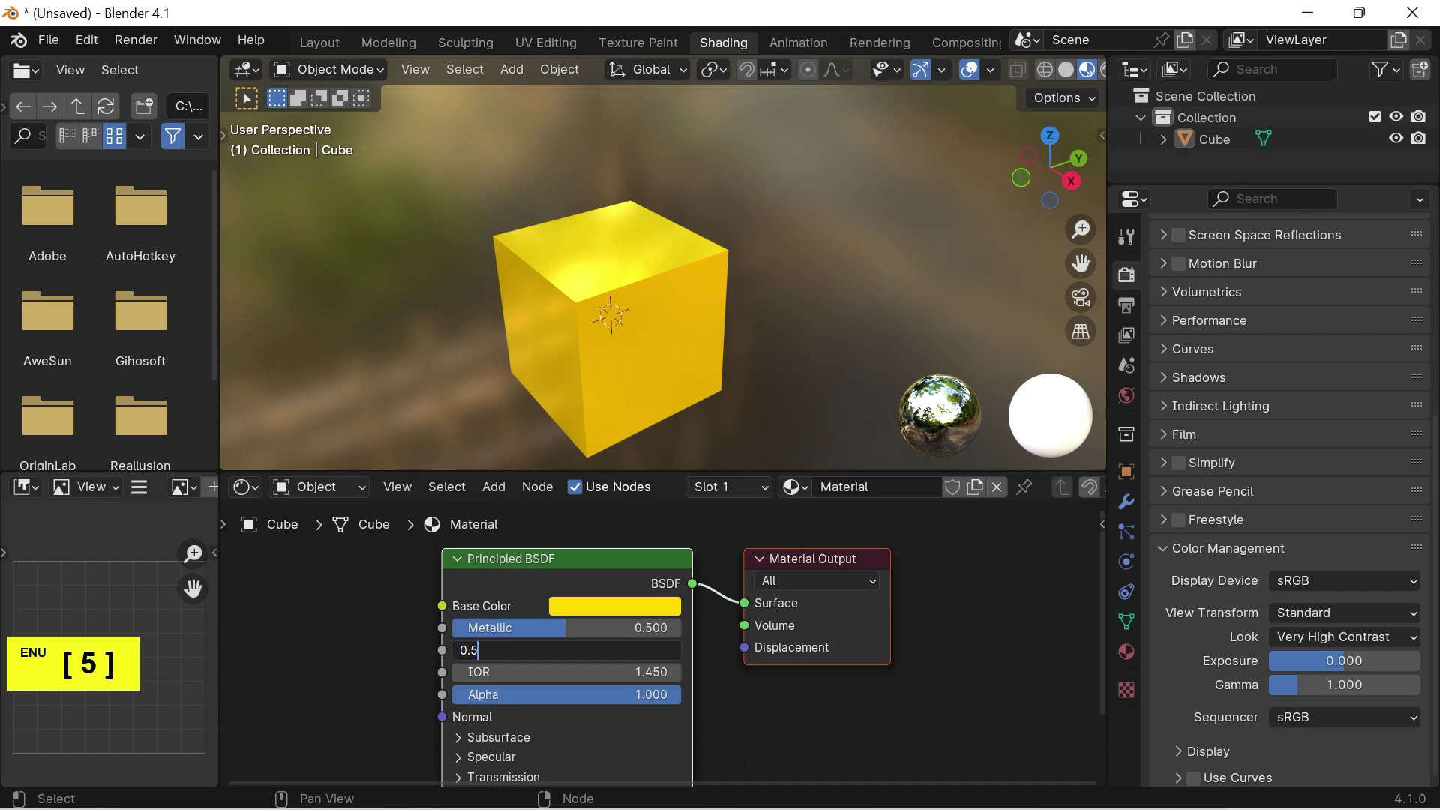
{"action": "key", "text": "Return"}
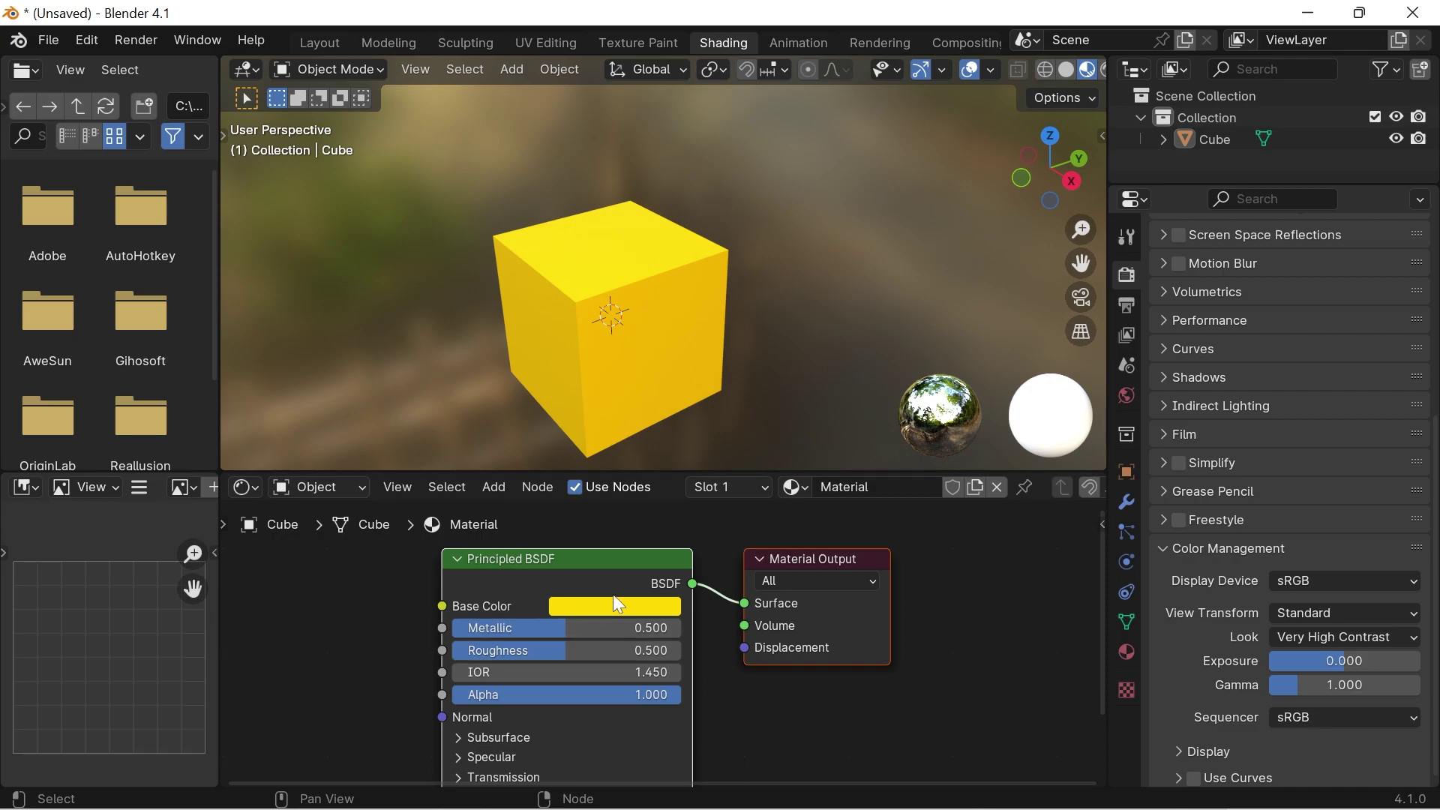
Step: Change the base colour to bright green and select the cube
{"action": "left_click", "coordinate": [623, 612]}
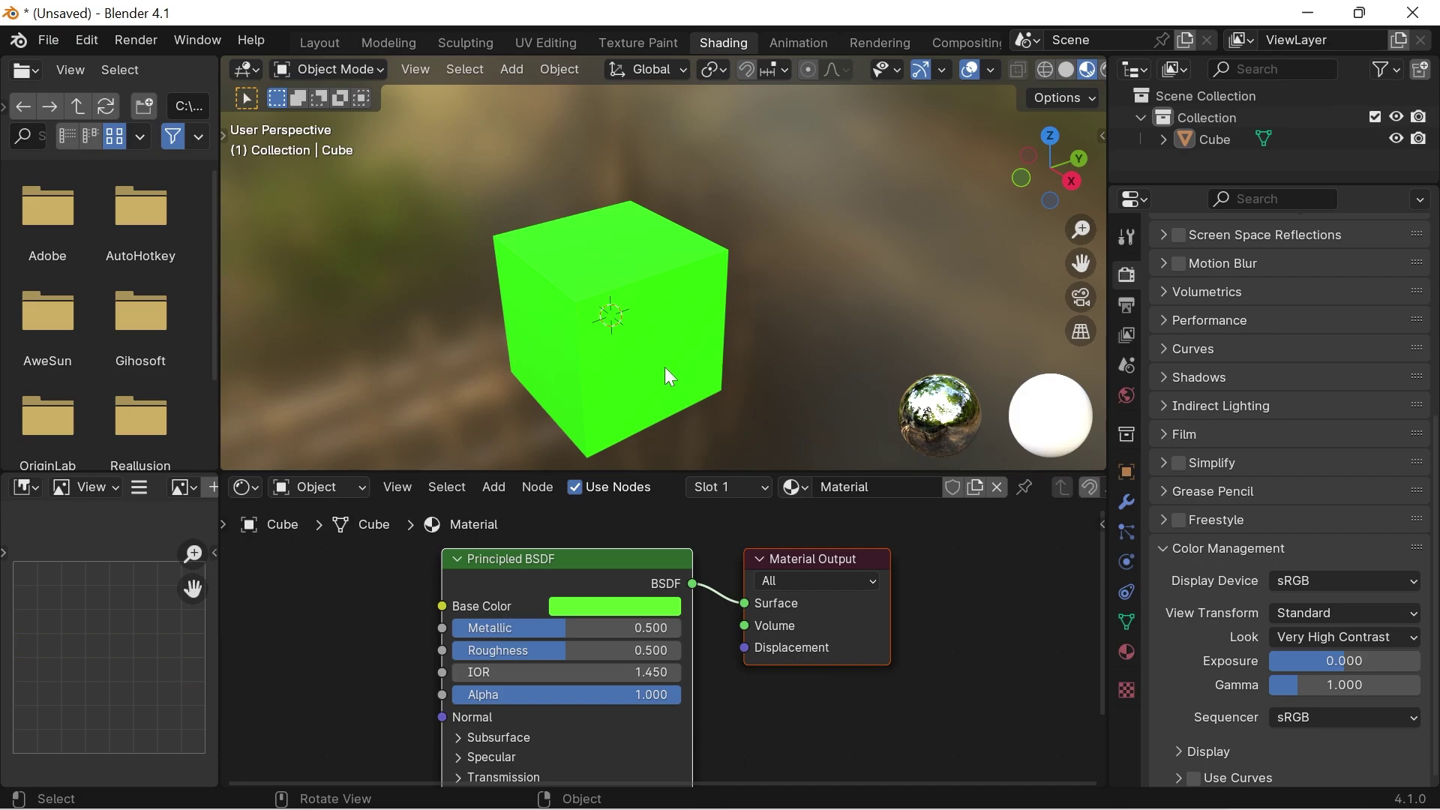
{"action": "left_click", "coordinate": [674, 372]}
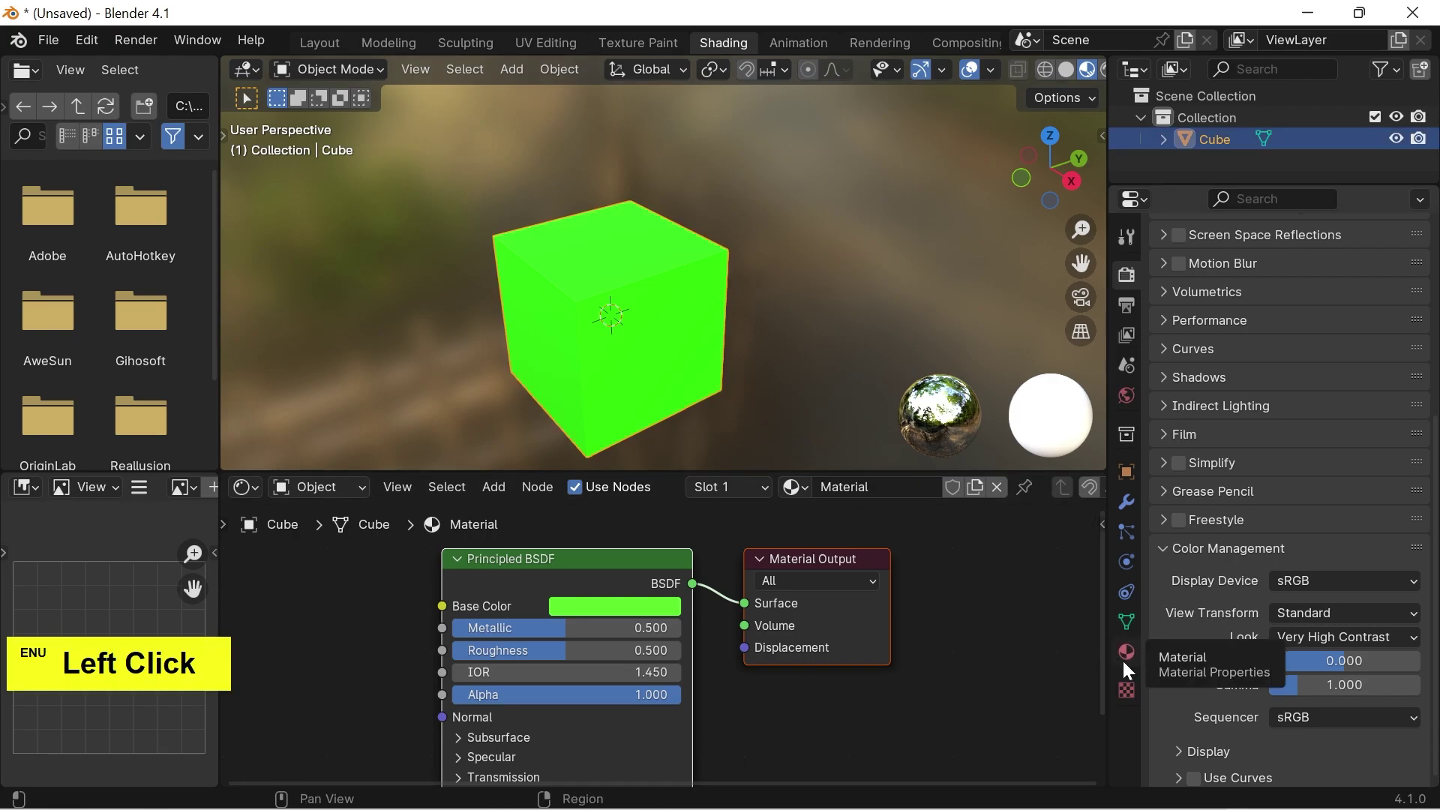
Step: Show the cube's Material Properties with its single green Material
{"action": "left_click", "coordinate": [1128, 667]}
{"action": "scroll", "scroll_direction": "up", "scroll_amount": 3}
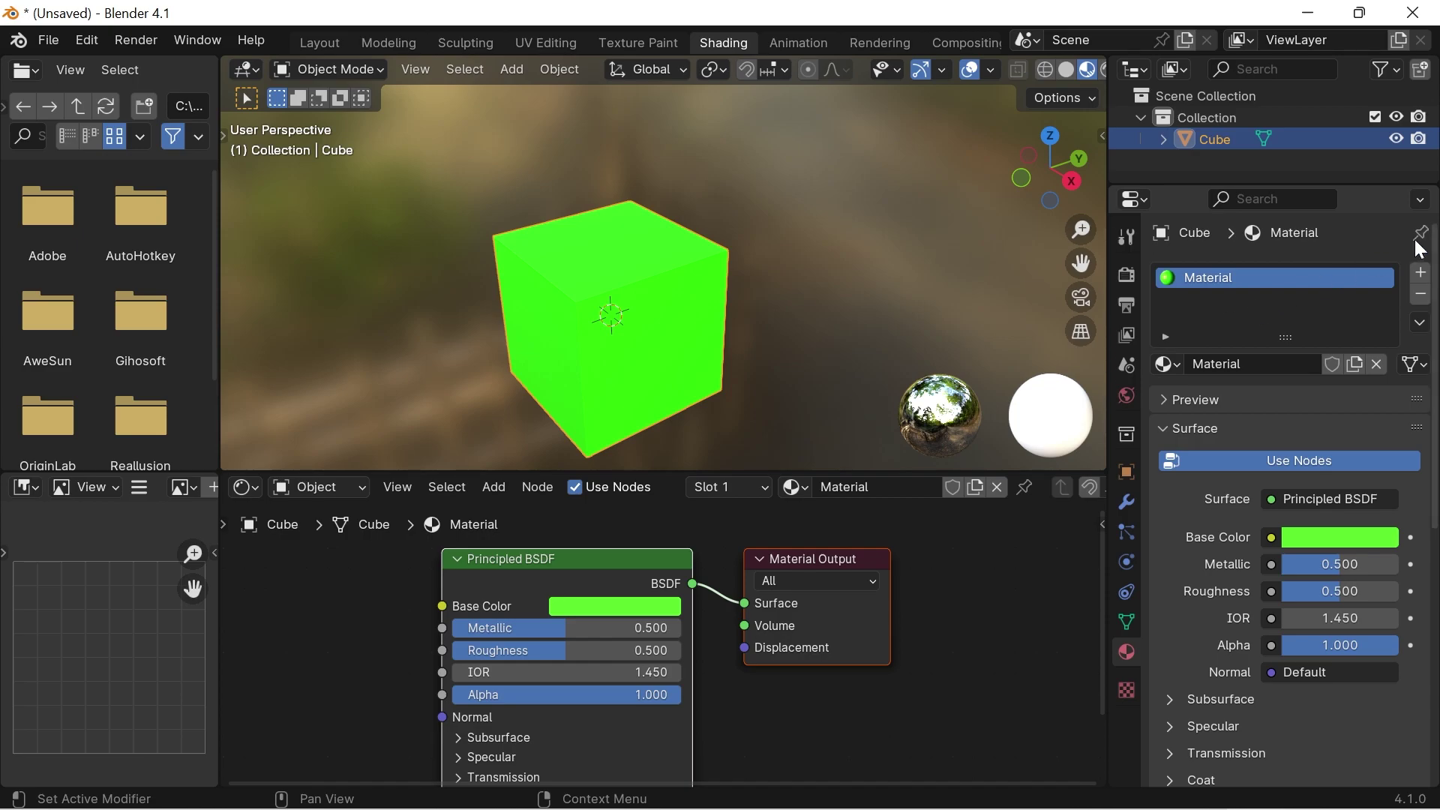
Step: Add a second slot with a new Material.001 and start renaming it Blue
{"action": "left_click", "coordinate": [1419, 284]}
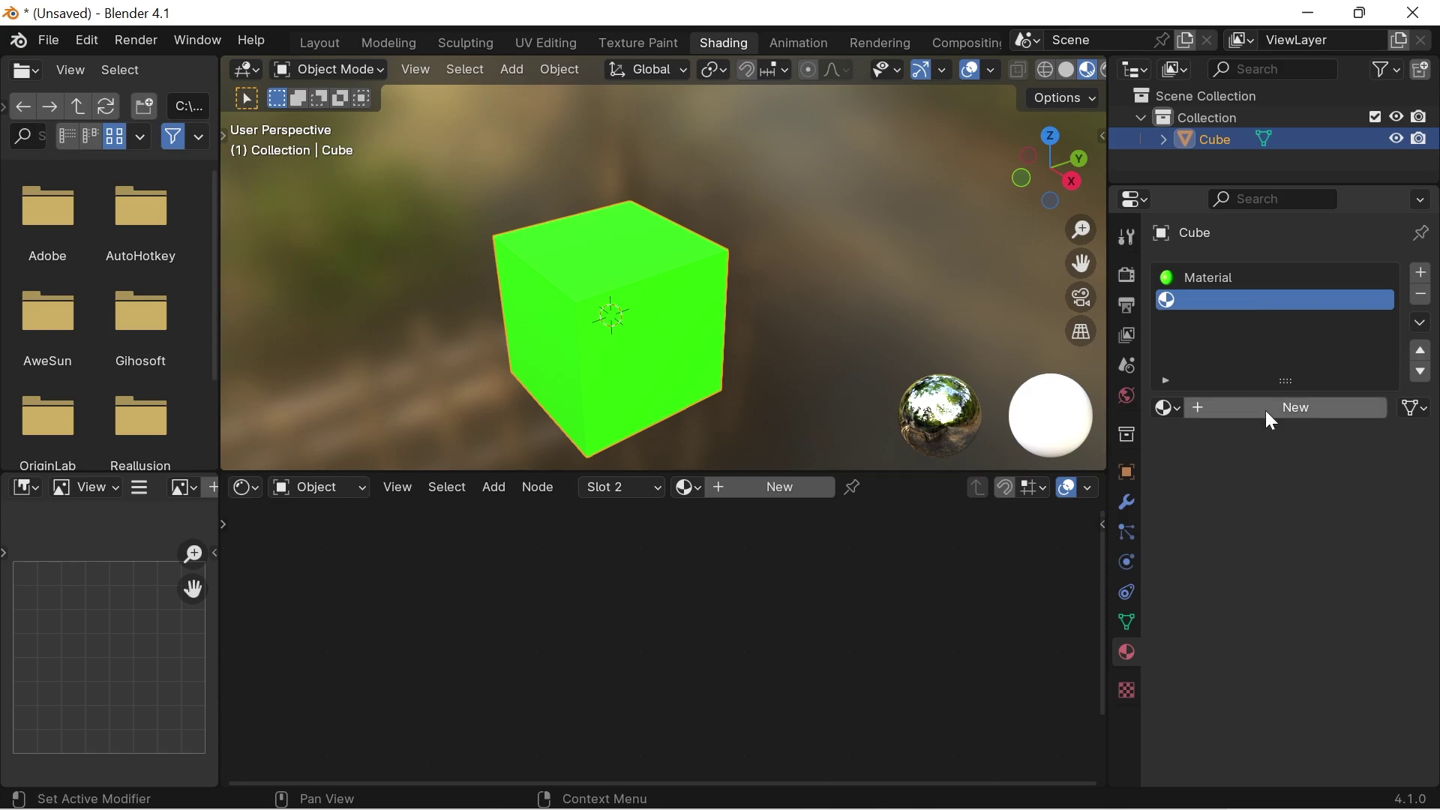
{"action": "left_click", "coordinate": [1270, 423]}
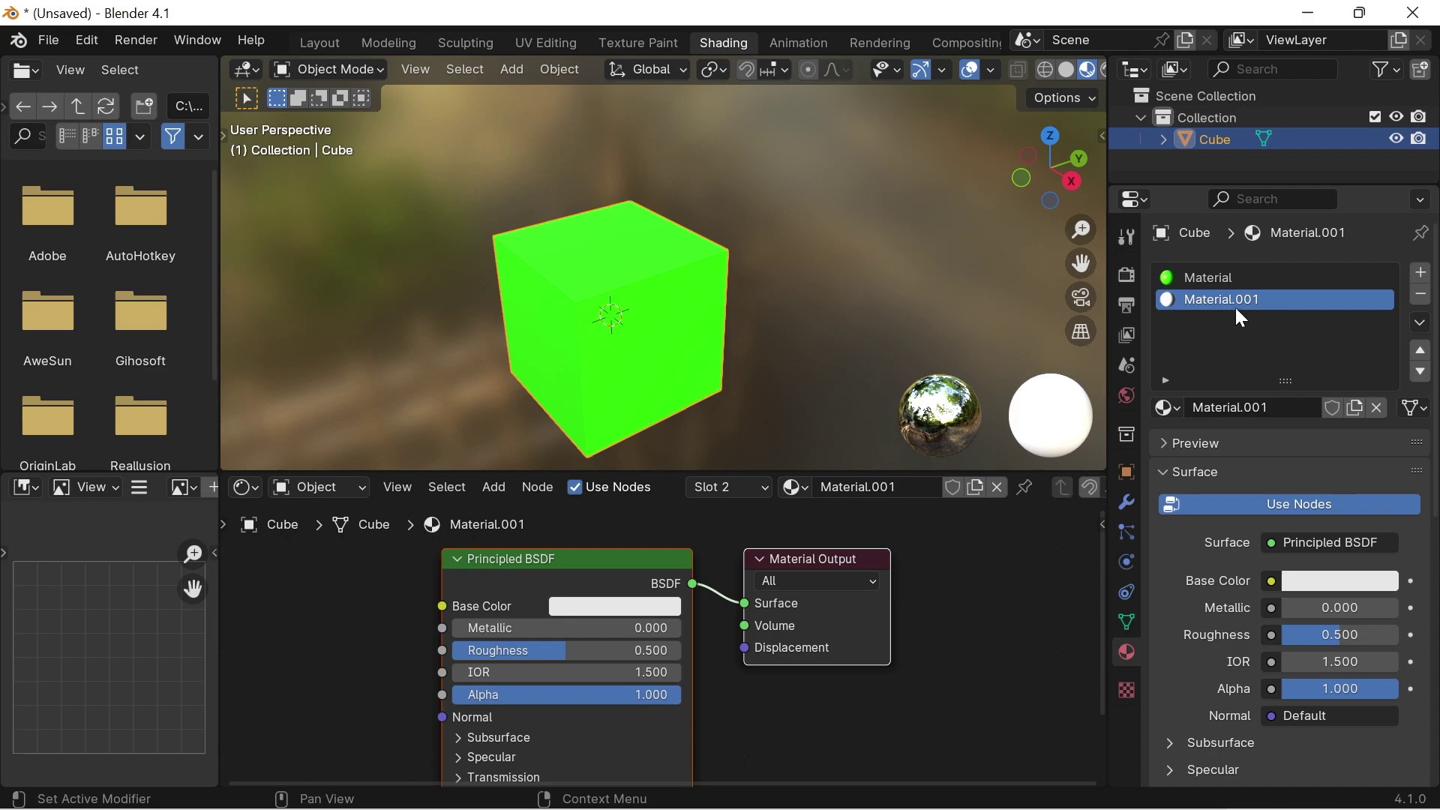
{"action": "left_click", "coordinate": [1248, 315]}
{"action": "double_click", "coordinate": [1248, 315]}
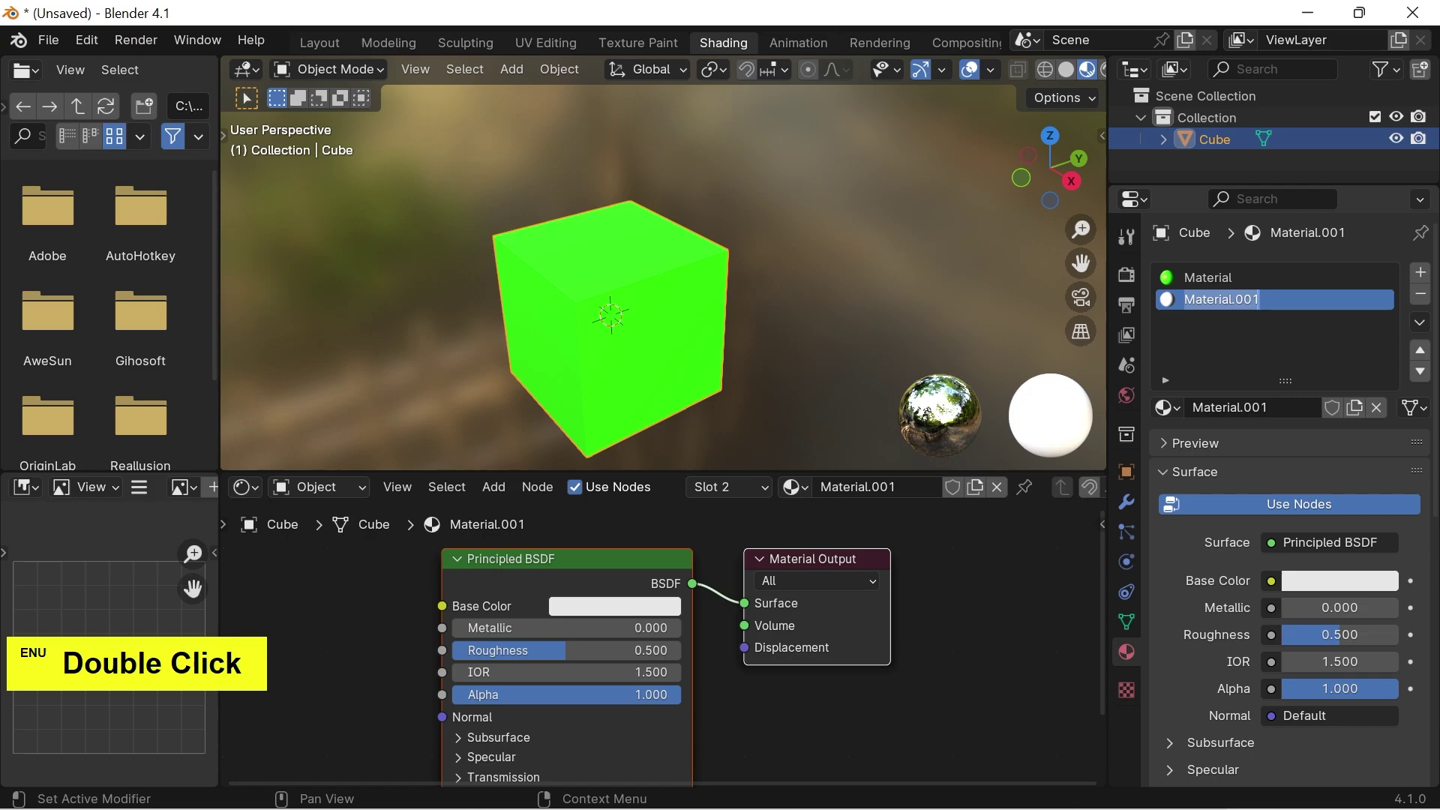
{"action": "key", "text": "shift+b"}
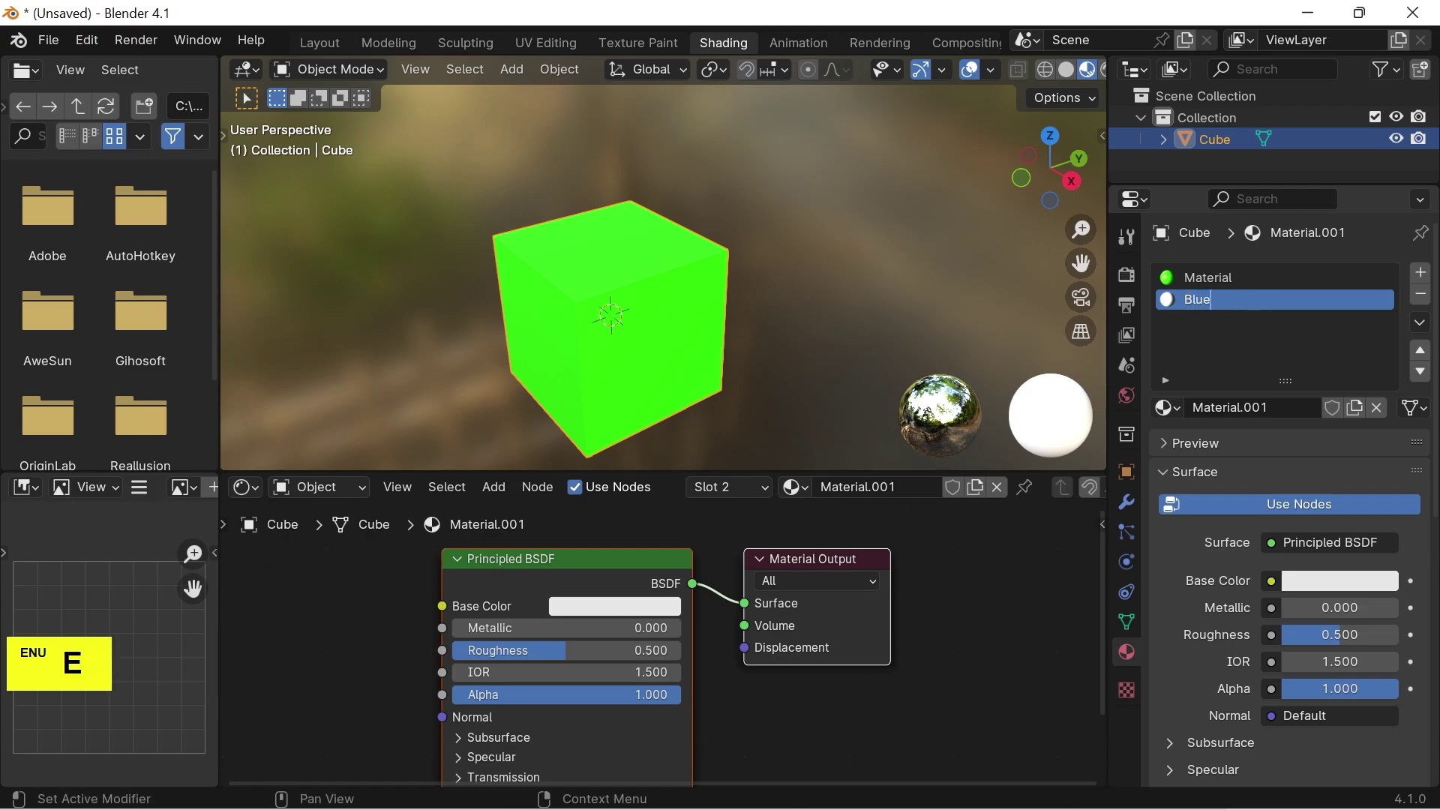
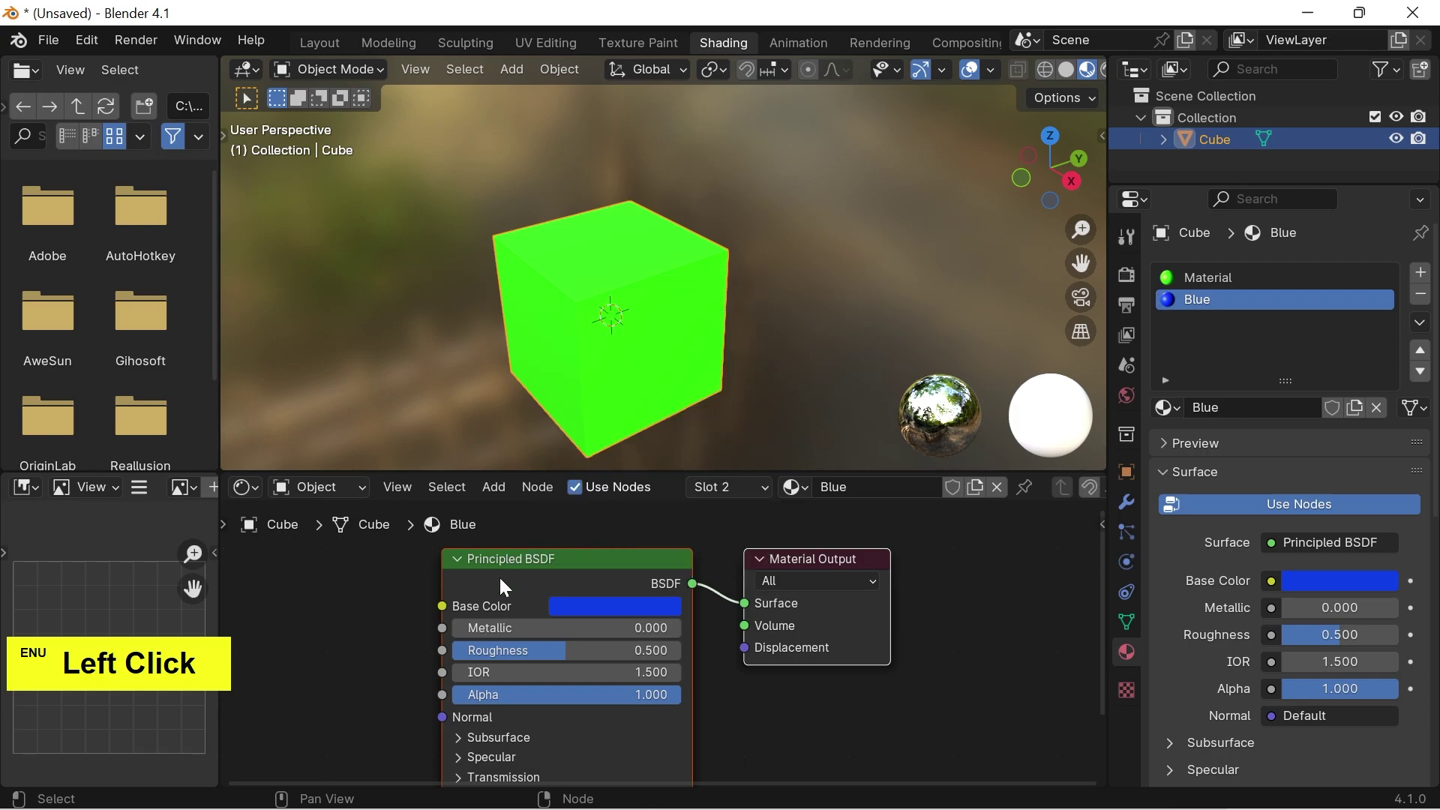
{"action": "double_click", "coordinate": [849, 311]}
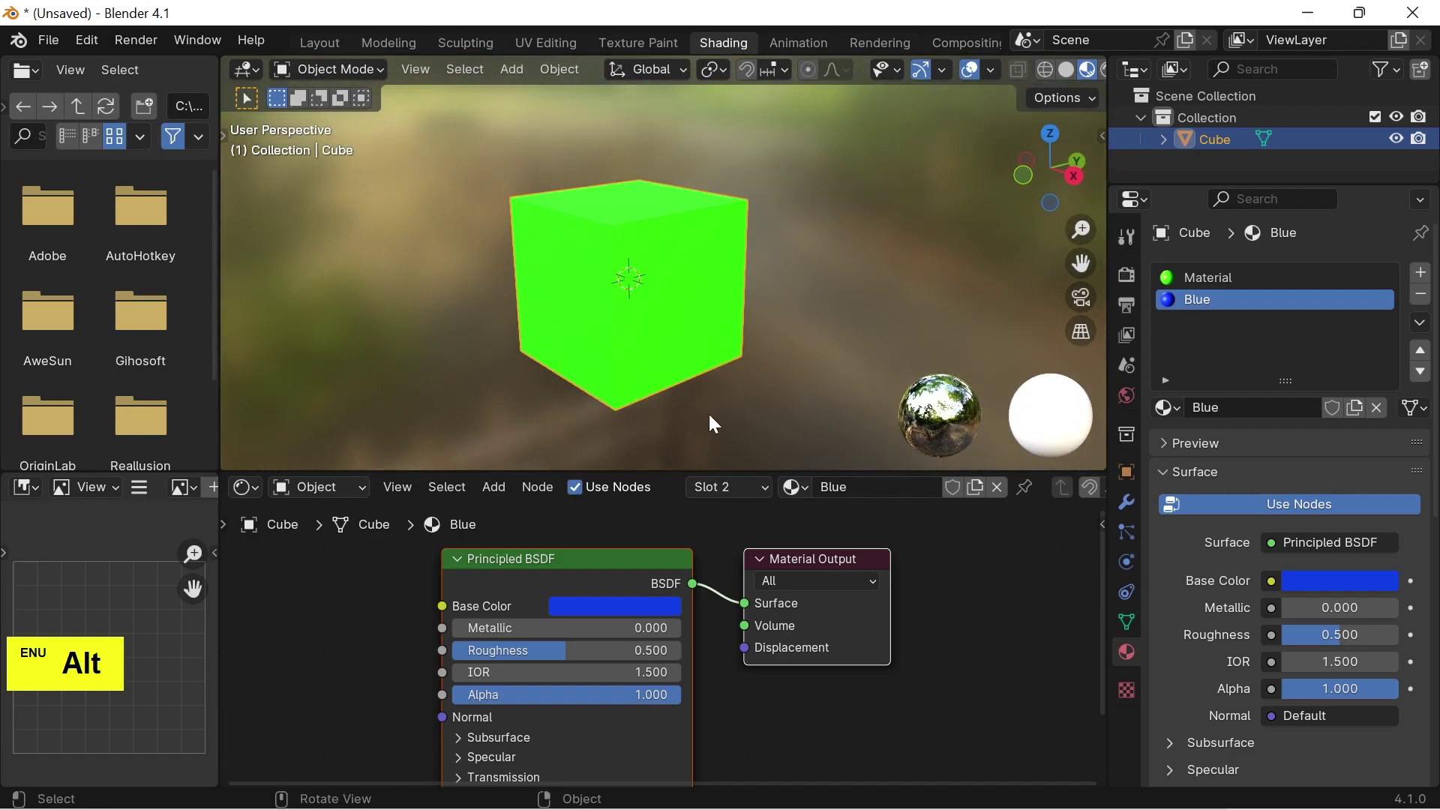
{"action": "left_click", "coordinate": [716, 297]}
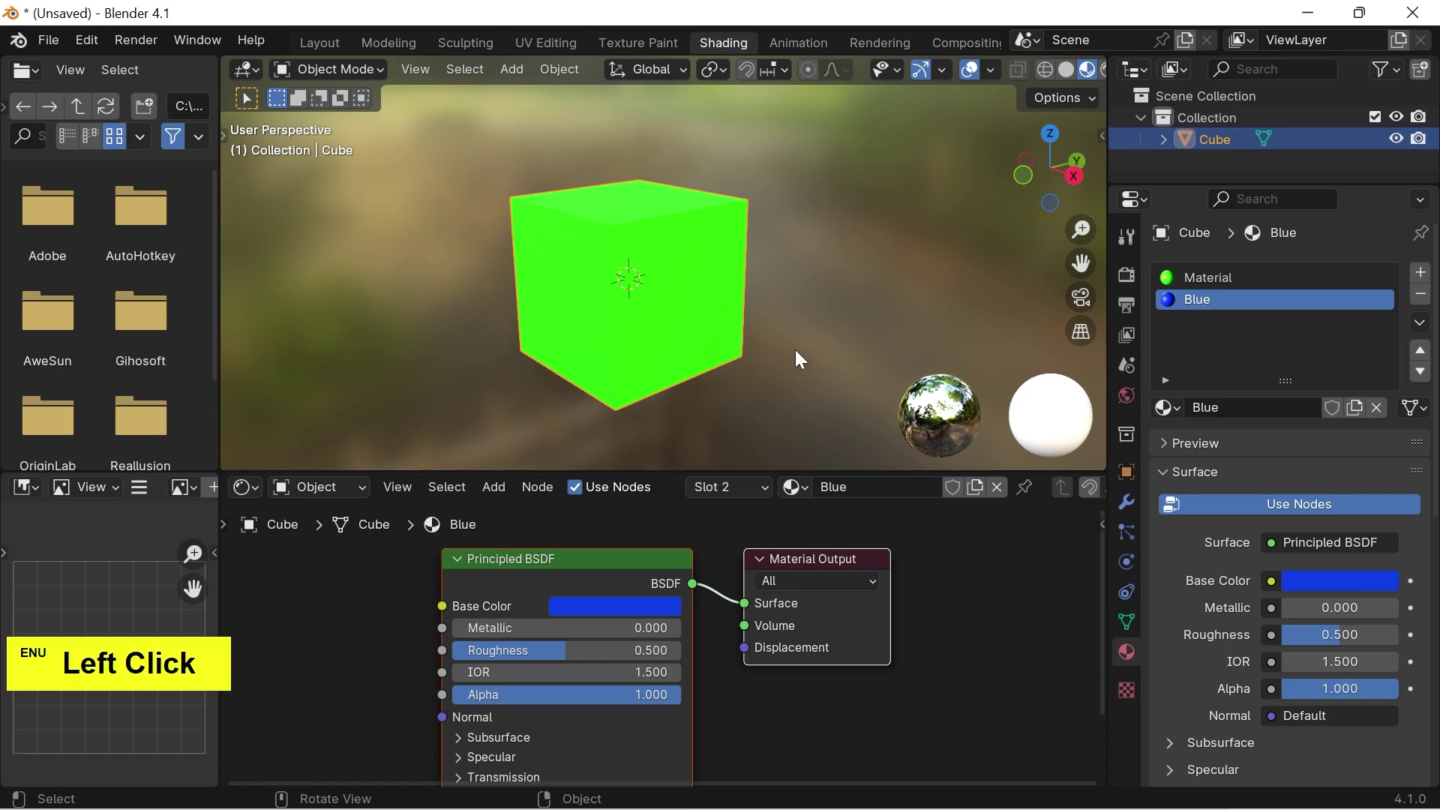
Step: Enter Edit Mode on the cube with face selection active
{"action": "key", "text": "Tab"}
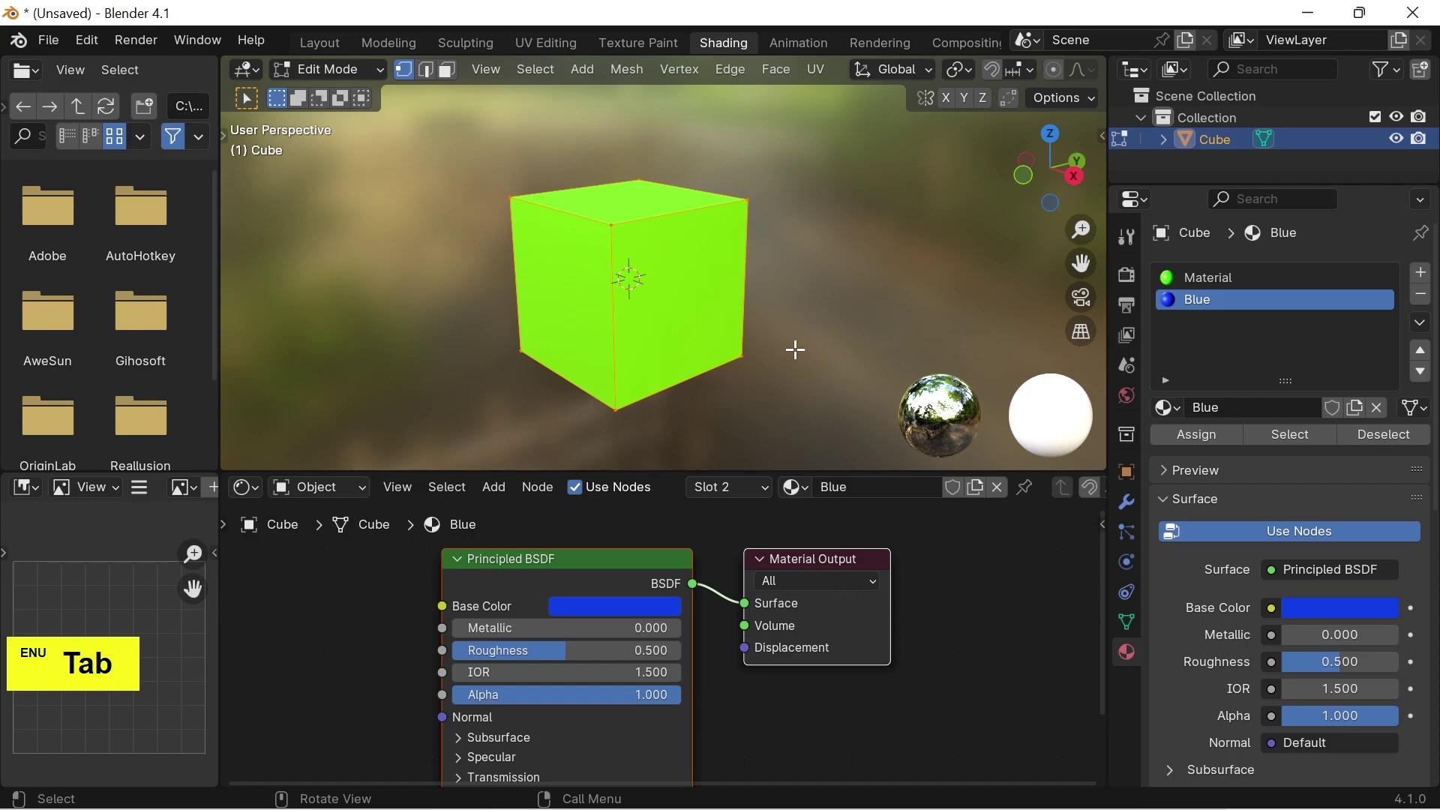
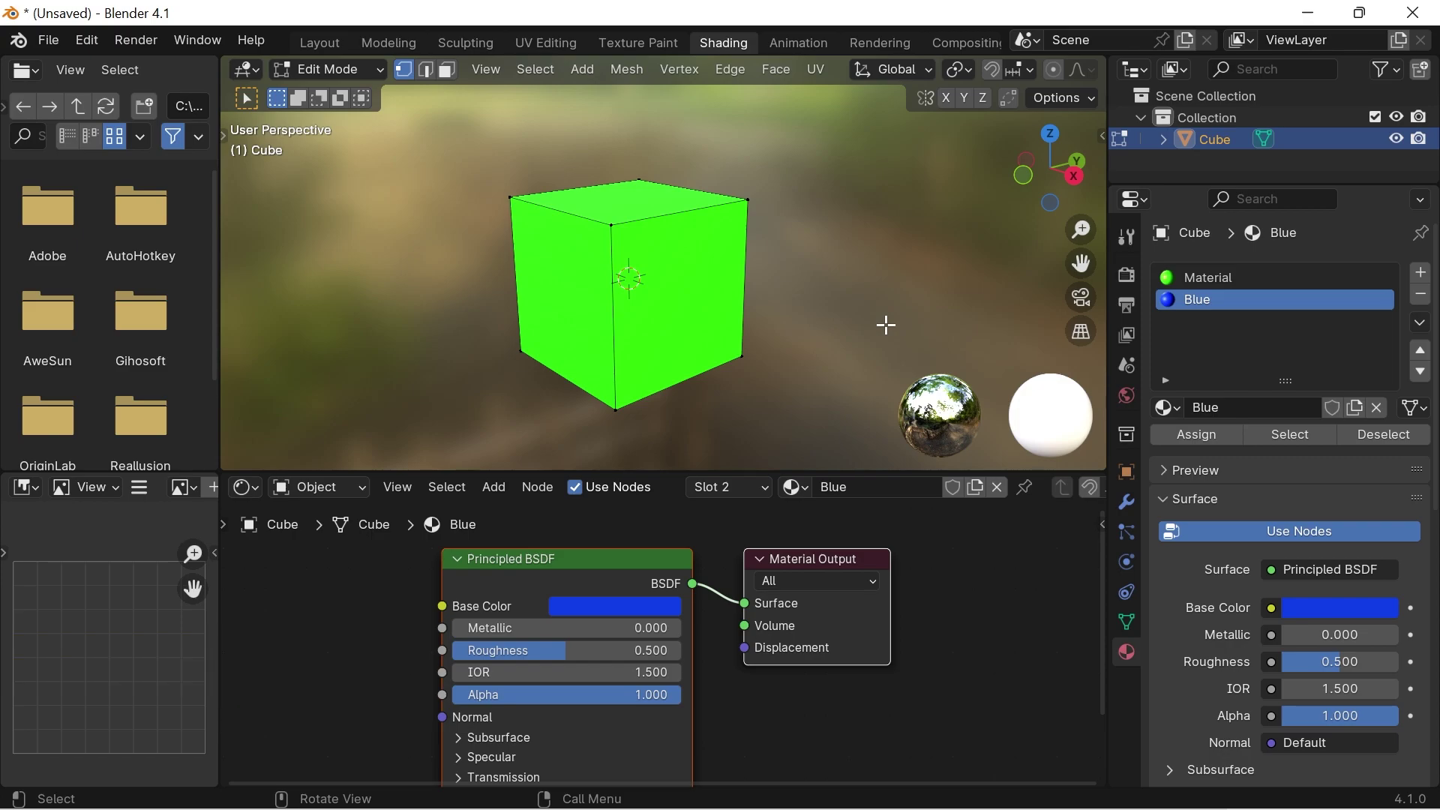
{"action": "key", "text": "3"}
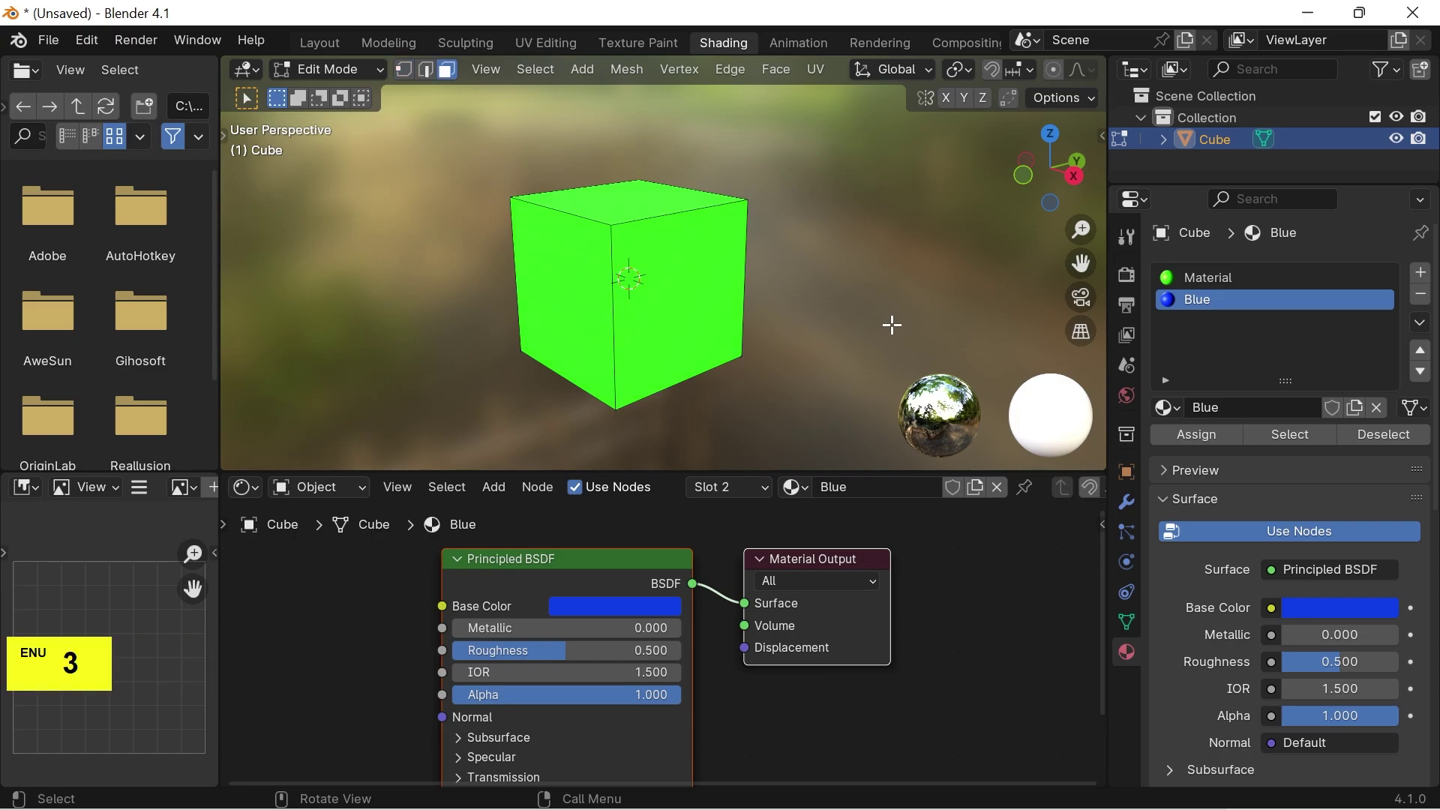
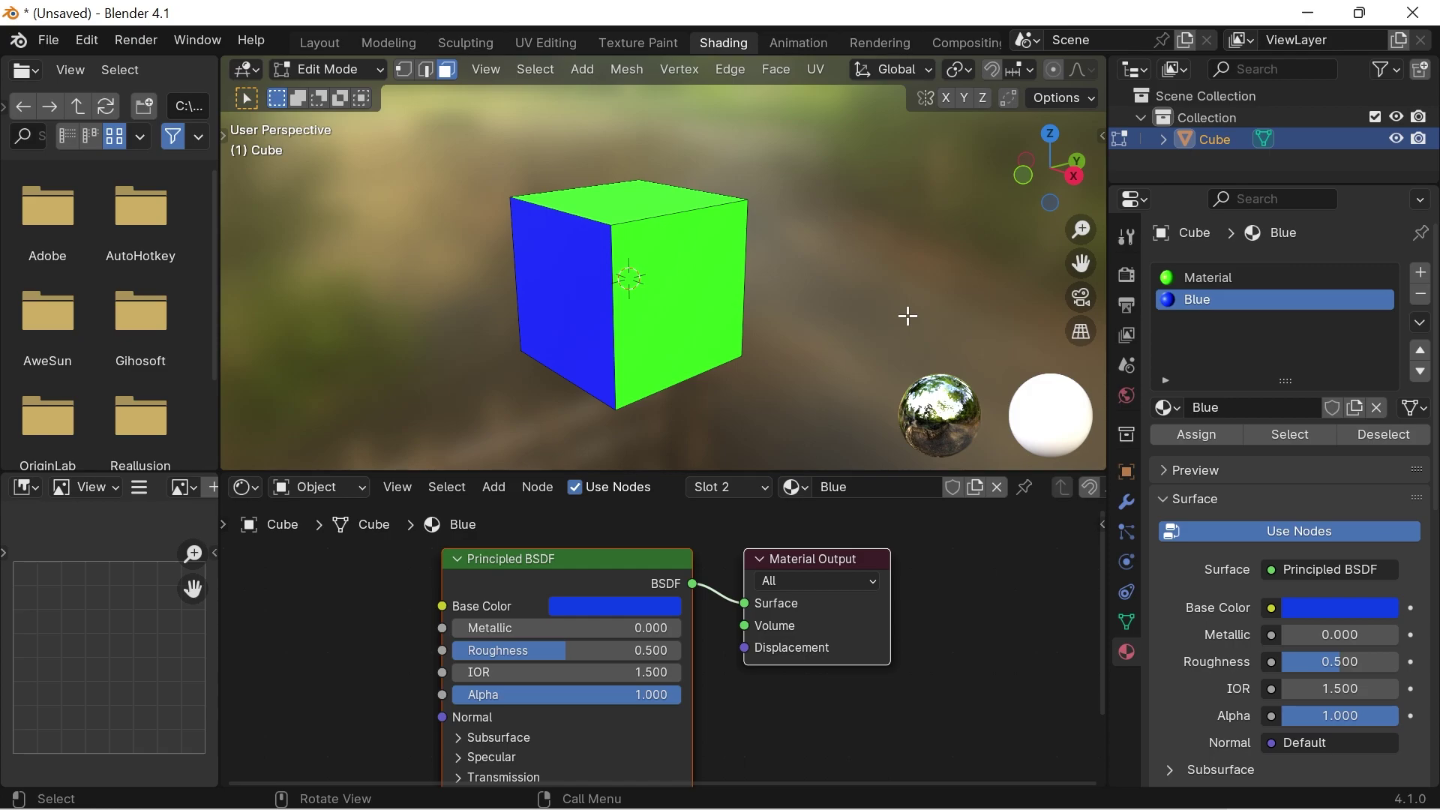
Step: Back in Object Mode, give Blue metallic 0.873 and roughness 0.083, then select the green slot
{"action": "key", "text": "Tab"}
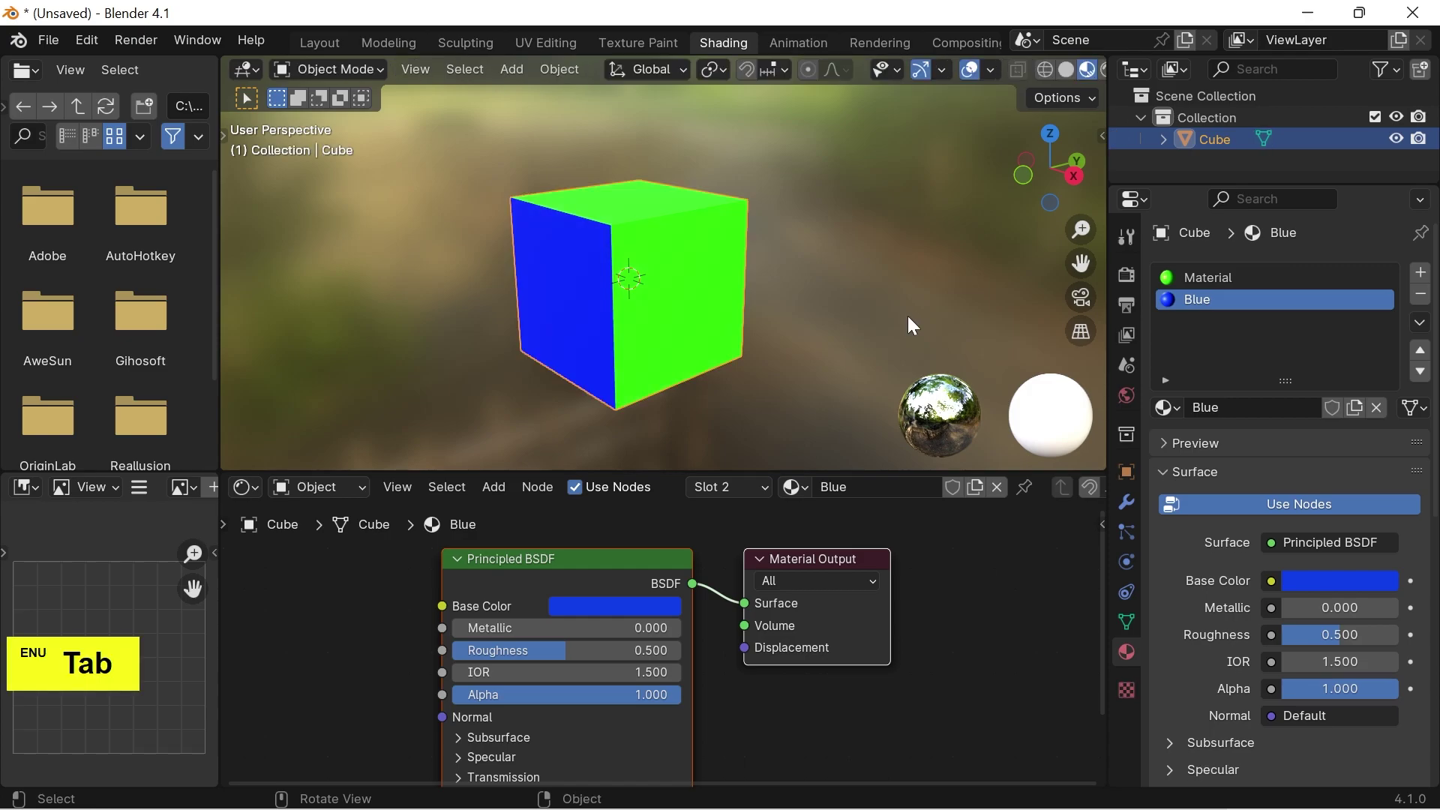
{"action": "left_click", "coordinate": [478, 627]}
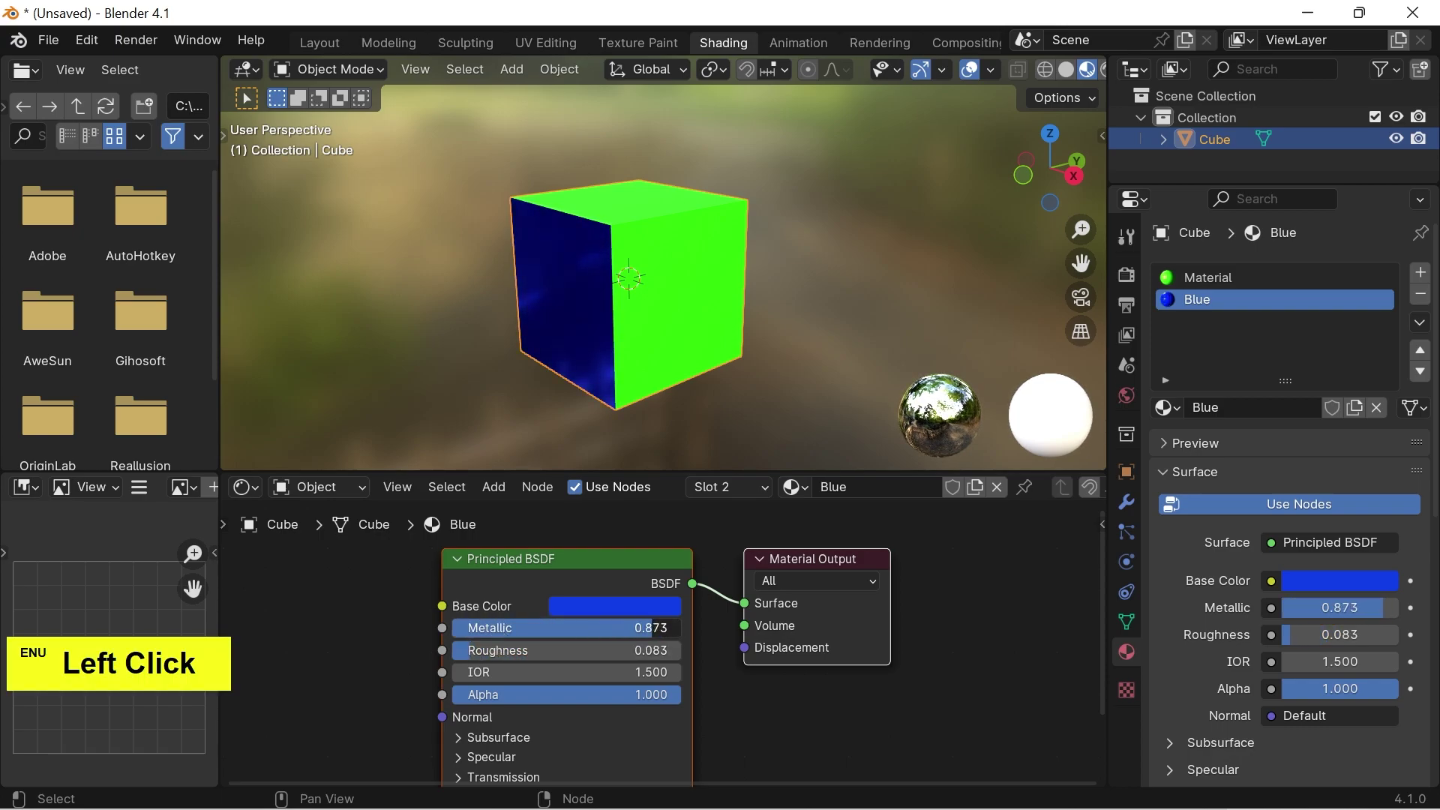
{"action": "key", "text": "Left"}
{"action": "left_click", "coordinate": [595, 418]}
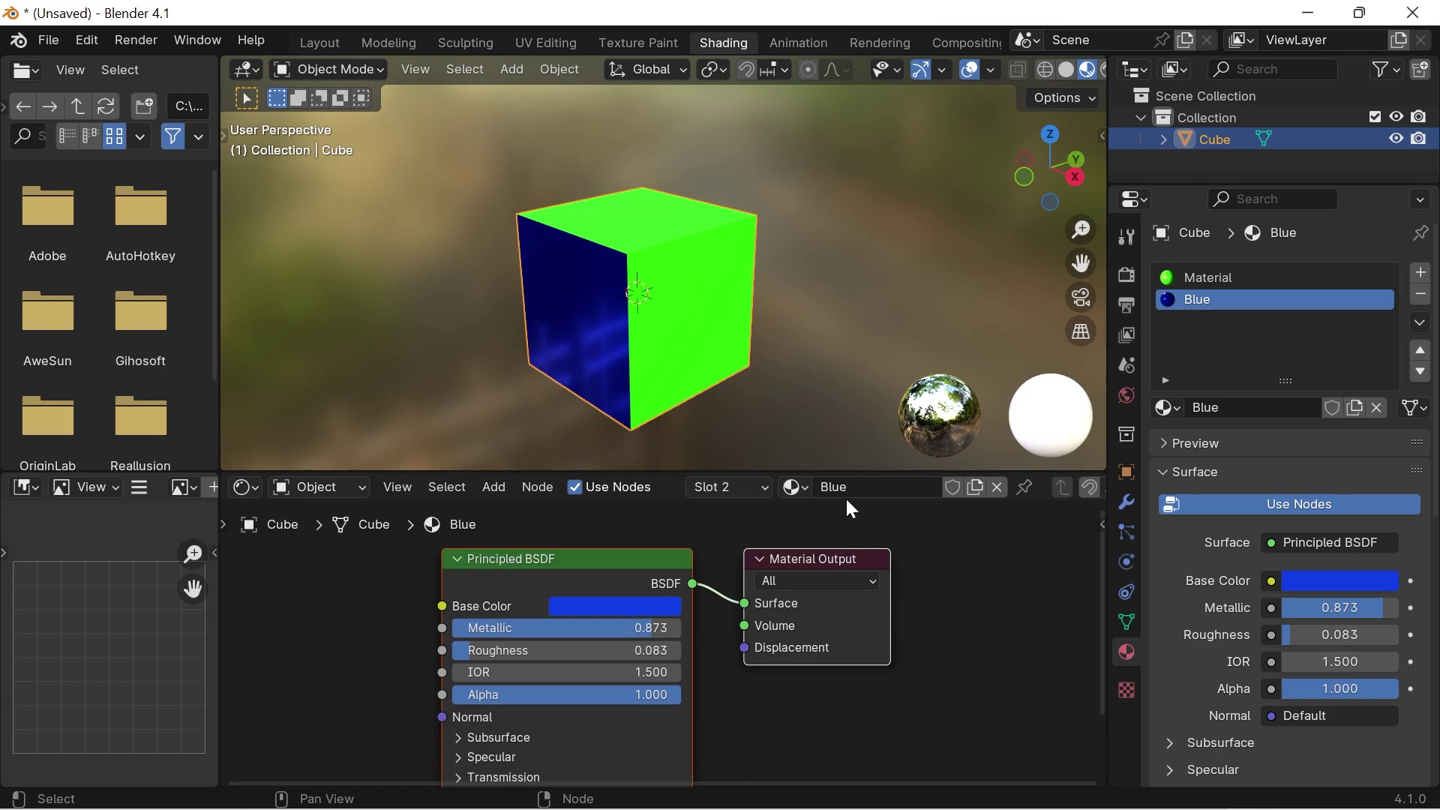
{"action": "left_click", "coordinate": [1220, 291]}
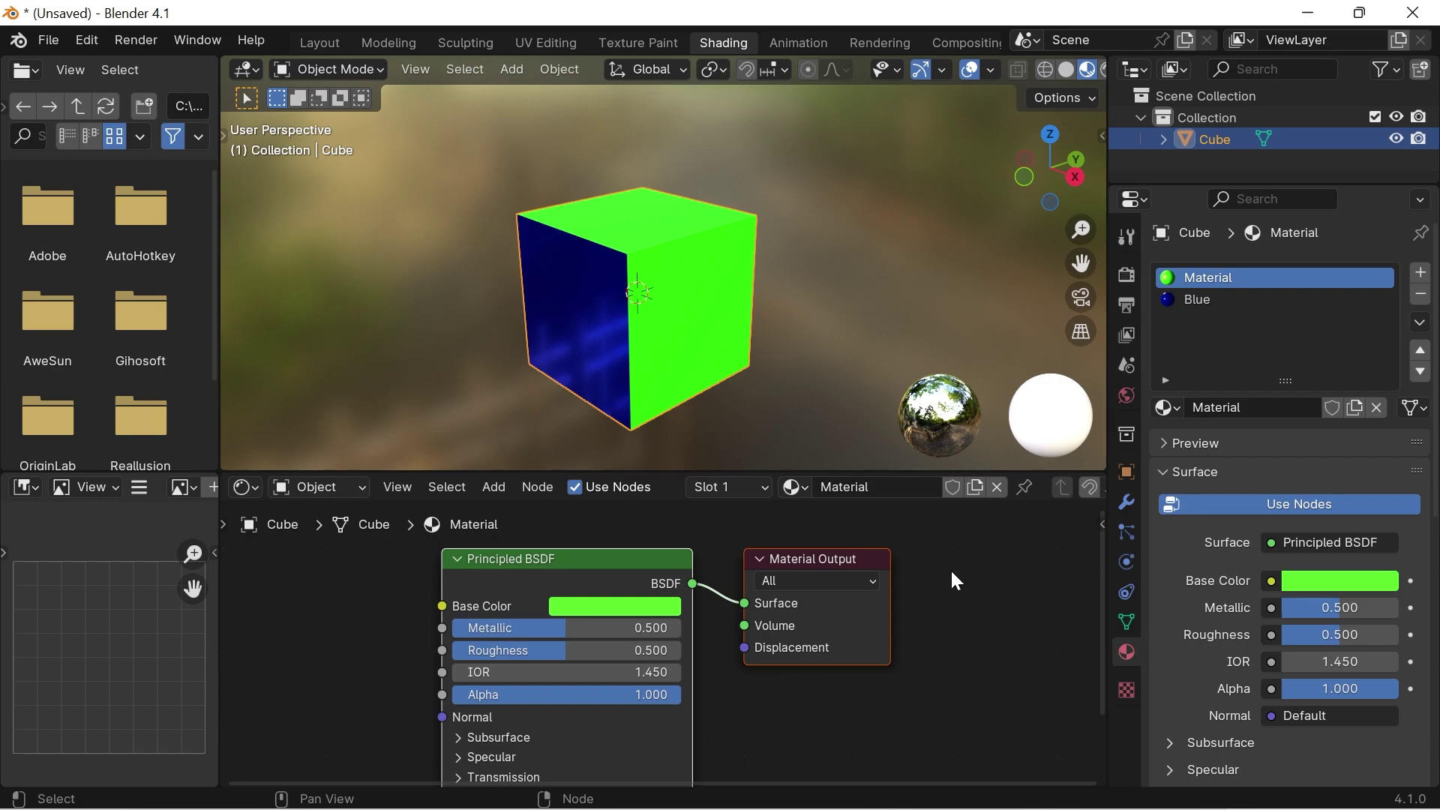
Step: Raise the green Material's metallic to 0.796 with roughness 0.533
{"action": "left_click", "coordinate": [560, 639]}
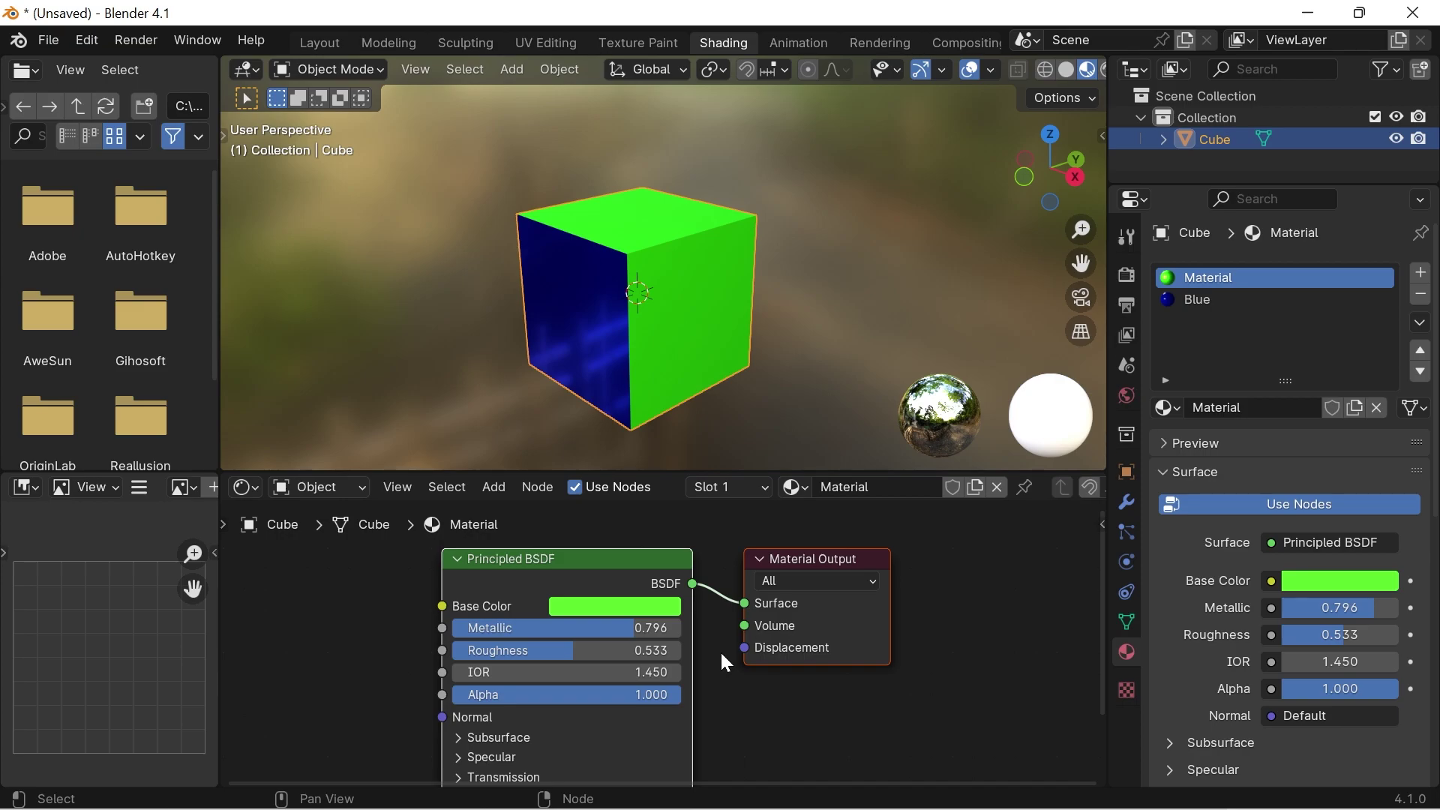
Step: Add a third slot with a new material and rename it Pink
{"action": "left_click", "coordinate": [1416, 275]}
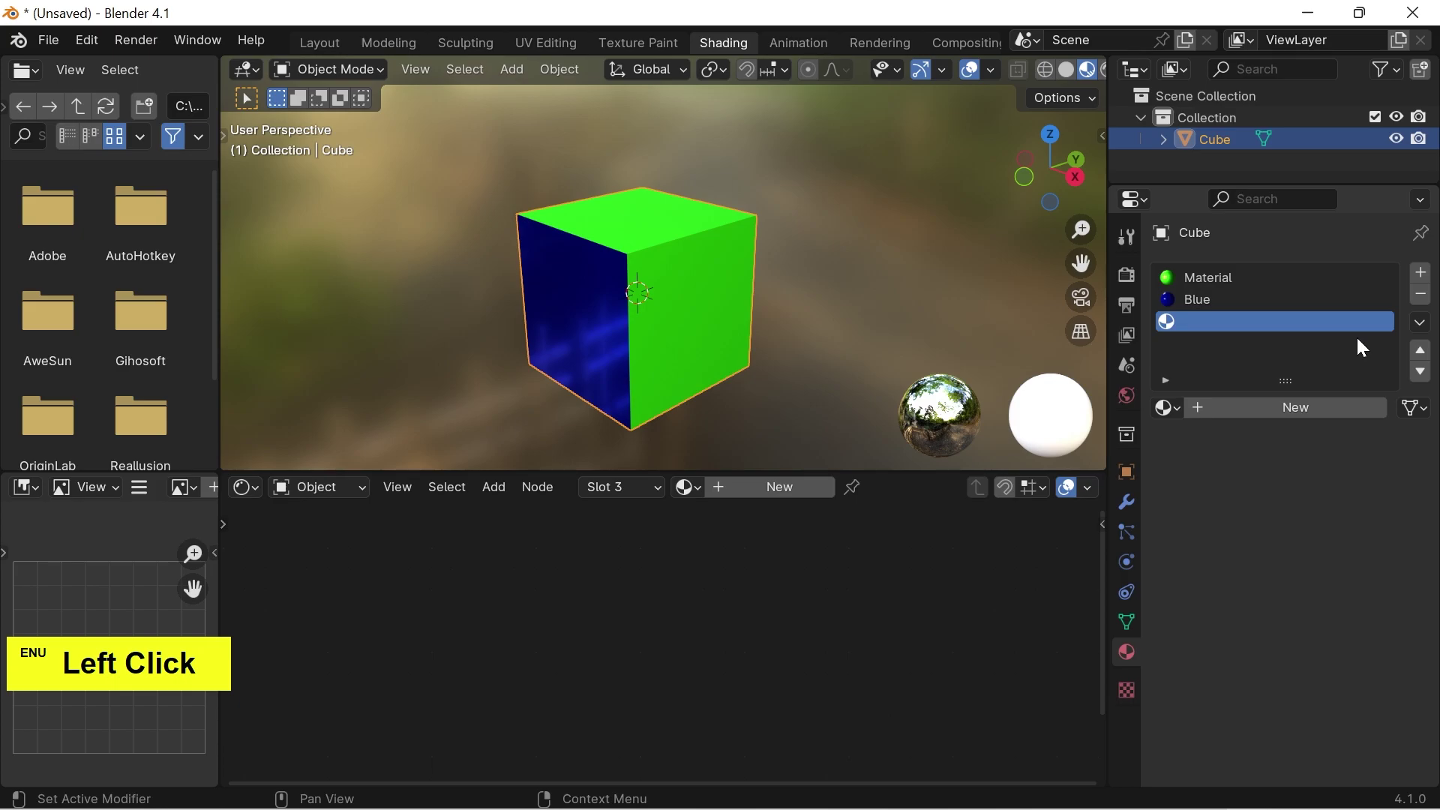
{"action": "left_click", "coordinate": [1286, 414]}
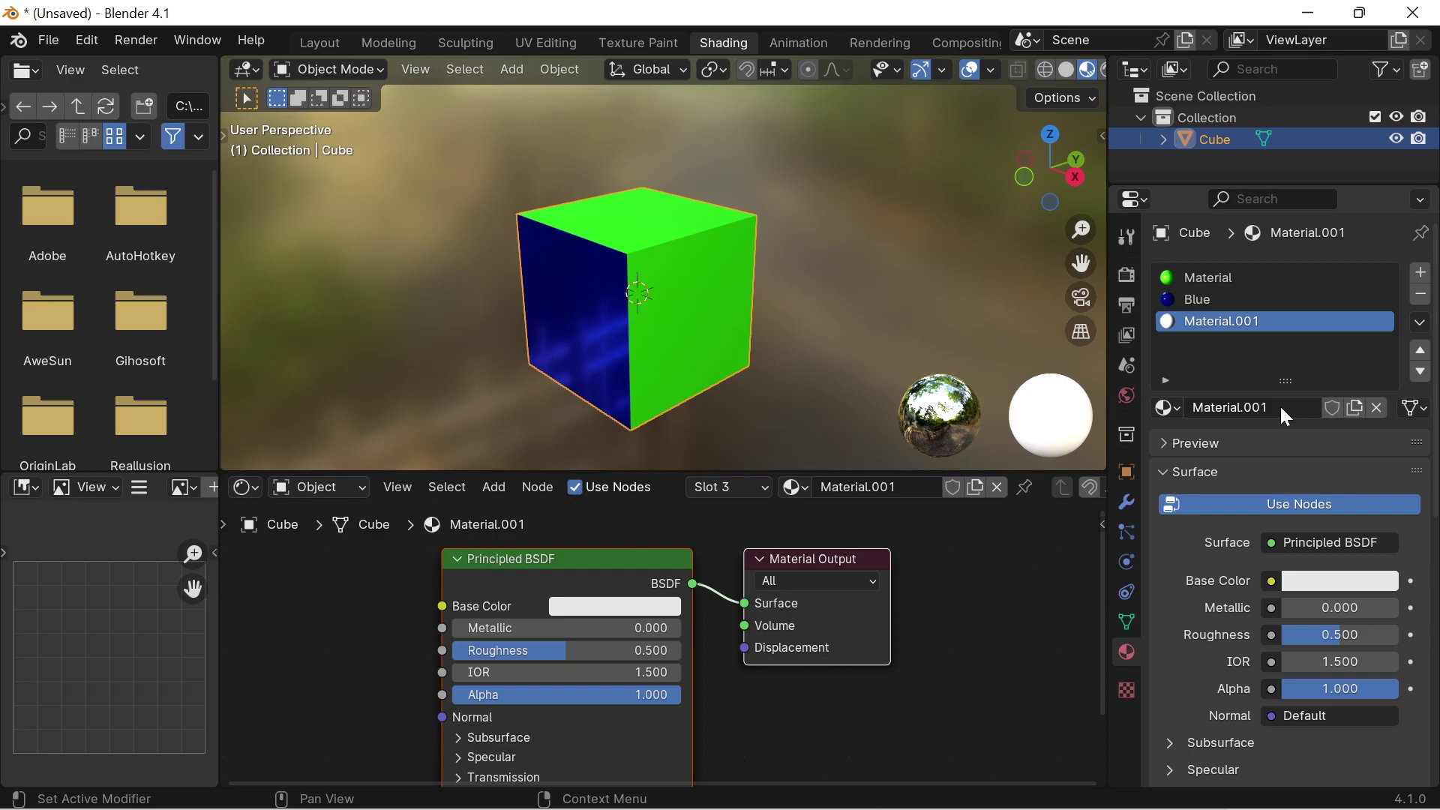
{"action": "left_click", "coordinate": [1246, 325]}
{"action": "double_click", "coordinate": [1245, 327]}
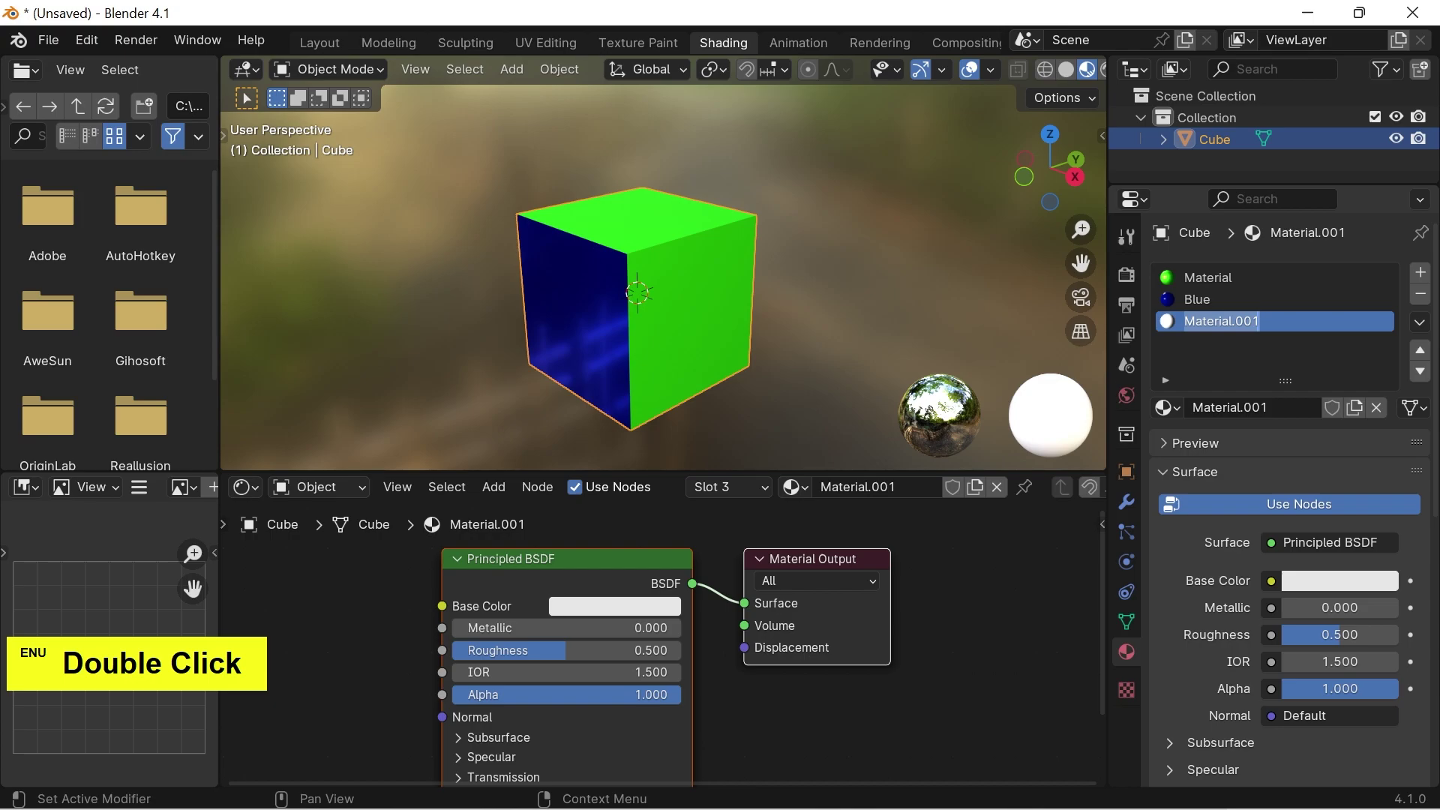
{"action": "key", "text": "shift+p"}
{"action": "key", "text": "n"}
{"action": "key", "text": "k"}
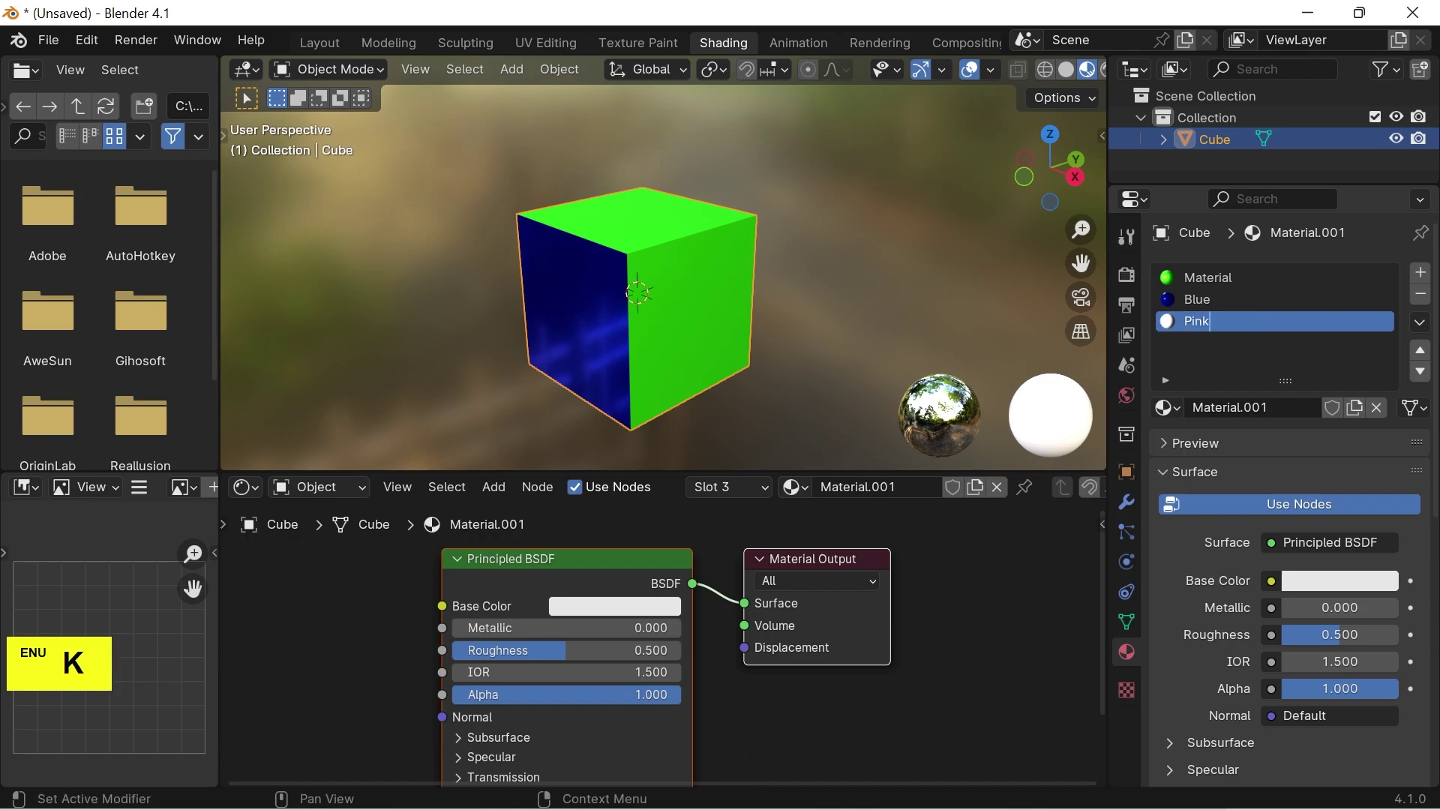
Step: Confirm the third material's name as Pink before editing the cube's right face
{"action": "left_click", "coordinate": [696, 360]}
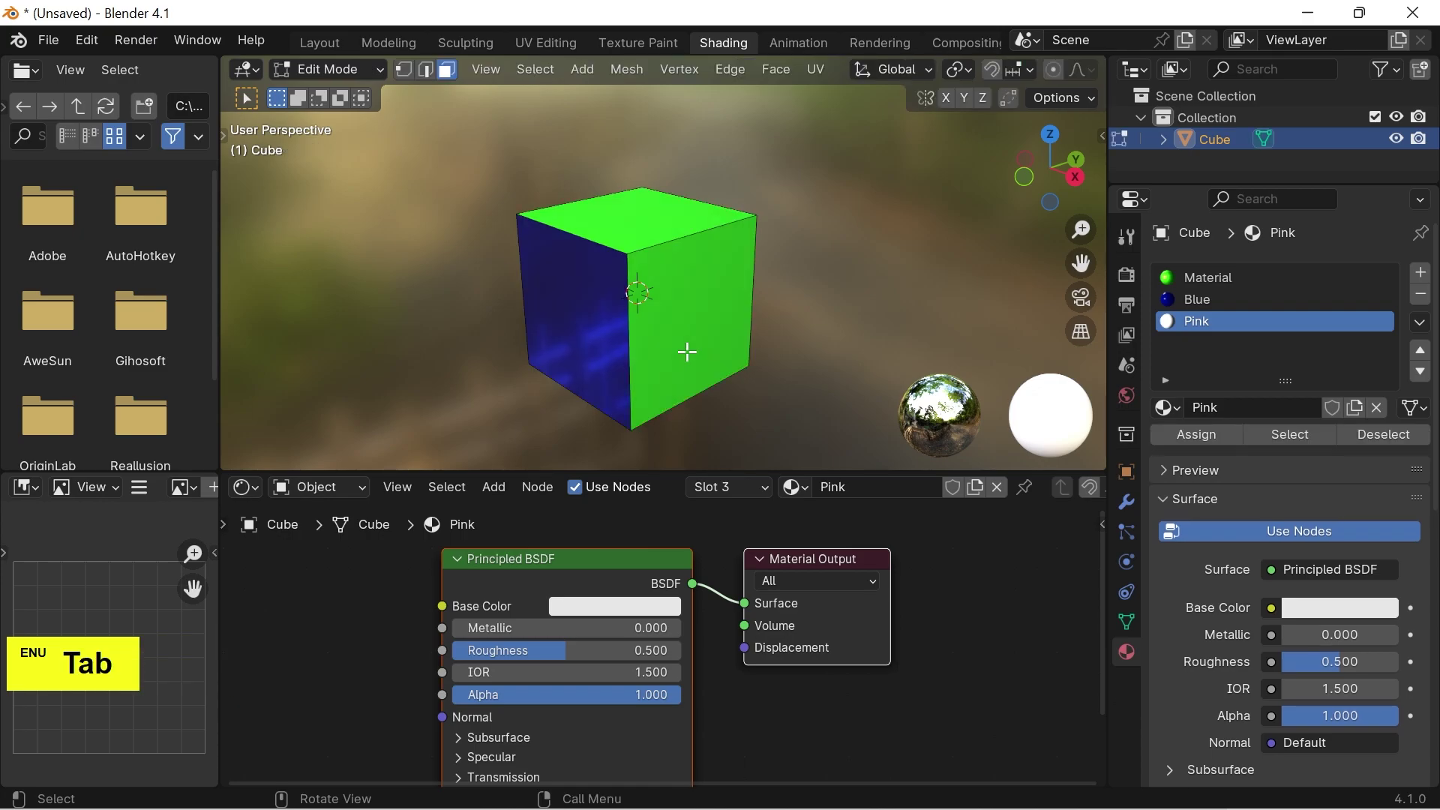
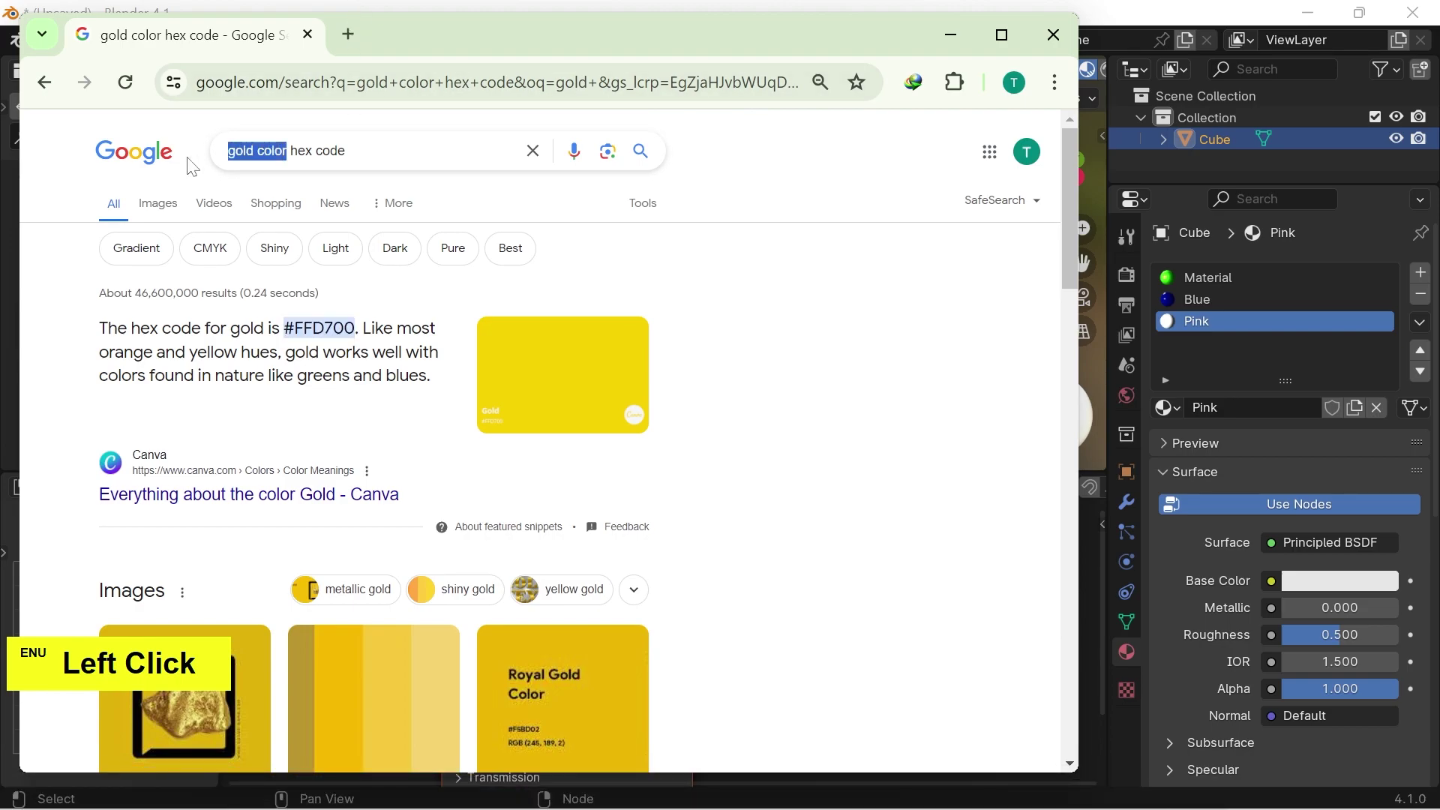
Step: Search Google for 'dark pink color hex code' instead of the gold query
{"action": "key", "text": "k"}
{"action": "key", "text": "space"}
{"action": "key", "text": "space"}
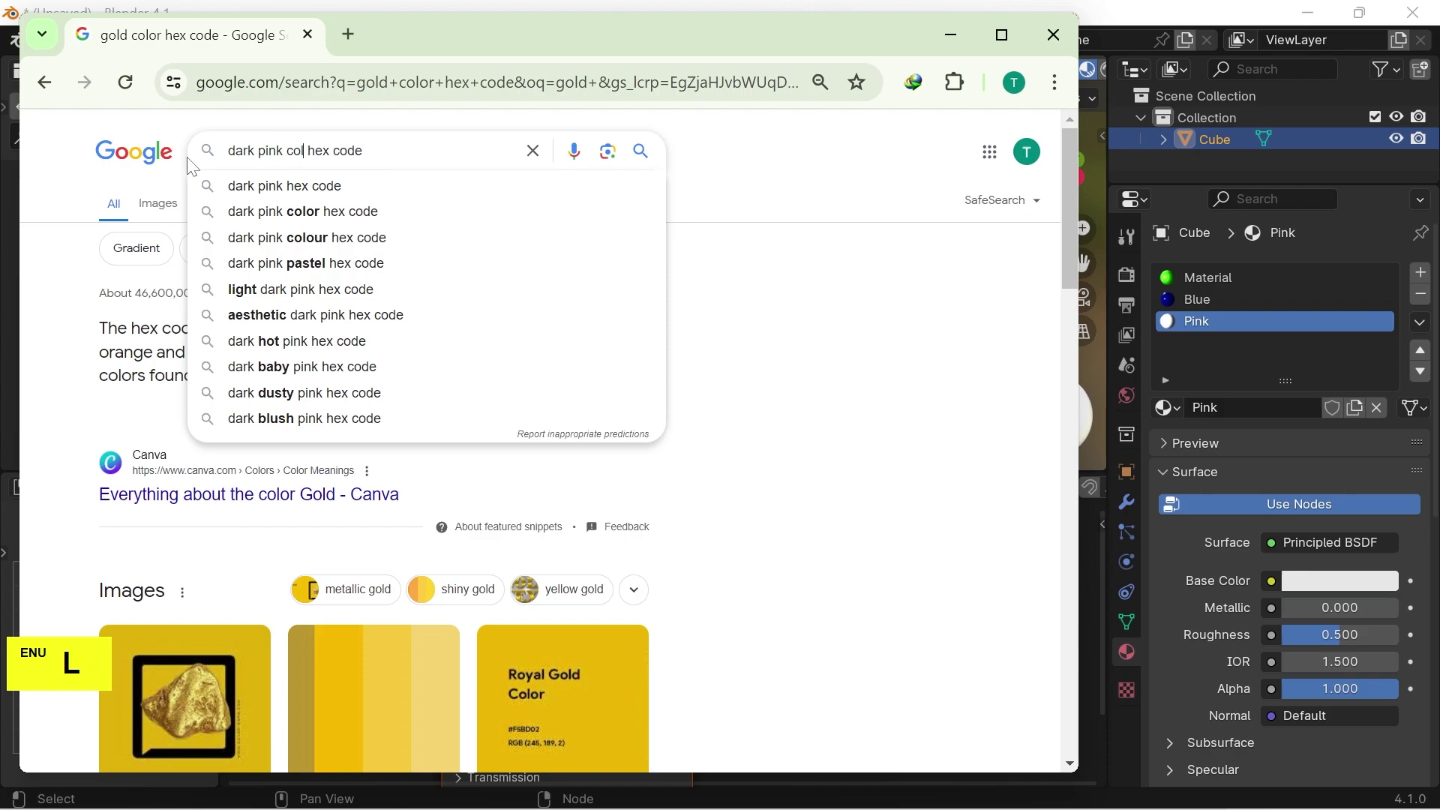
{"action": "key", "text": "Return"}
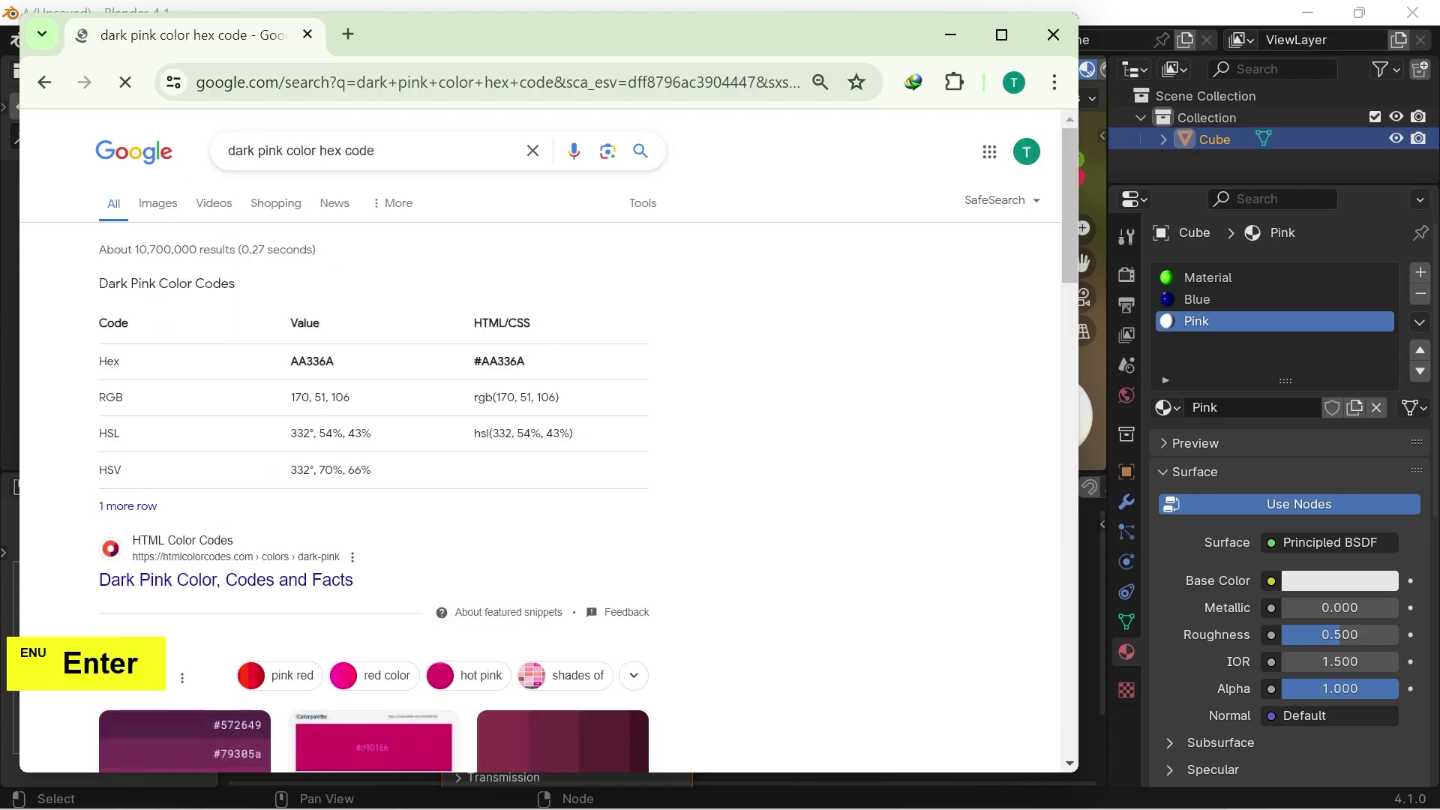
Step: Copy the dark pink hex code #AA336A from the search results
{"action": "left_click", "coordinate": [160, 93]}
{"action": "right_click", "coordinate": [159, 92]}
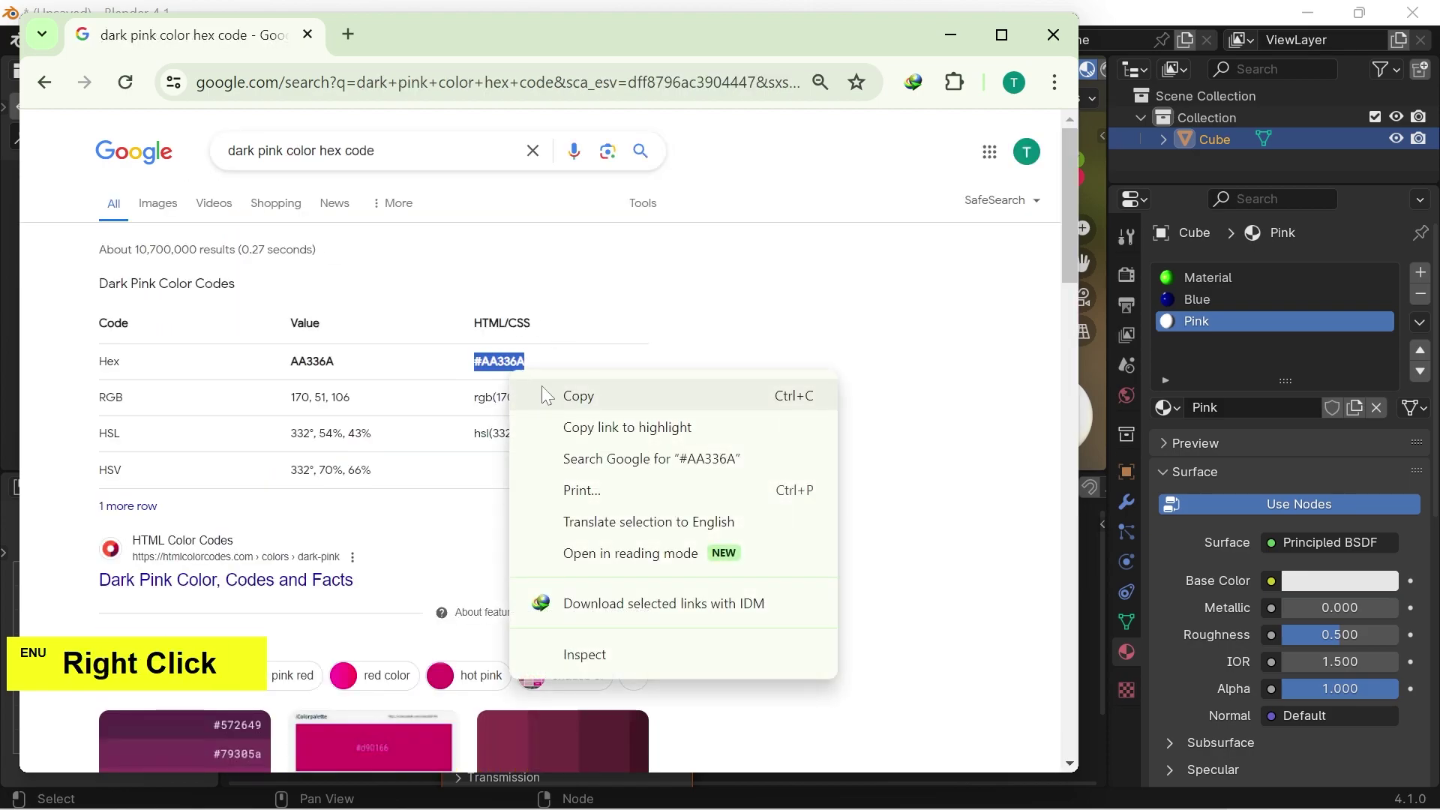
{"action": "left_click", "coordinate": [159, 93]}
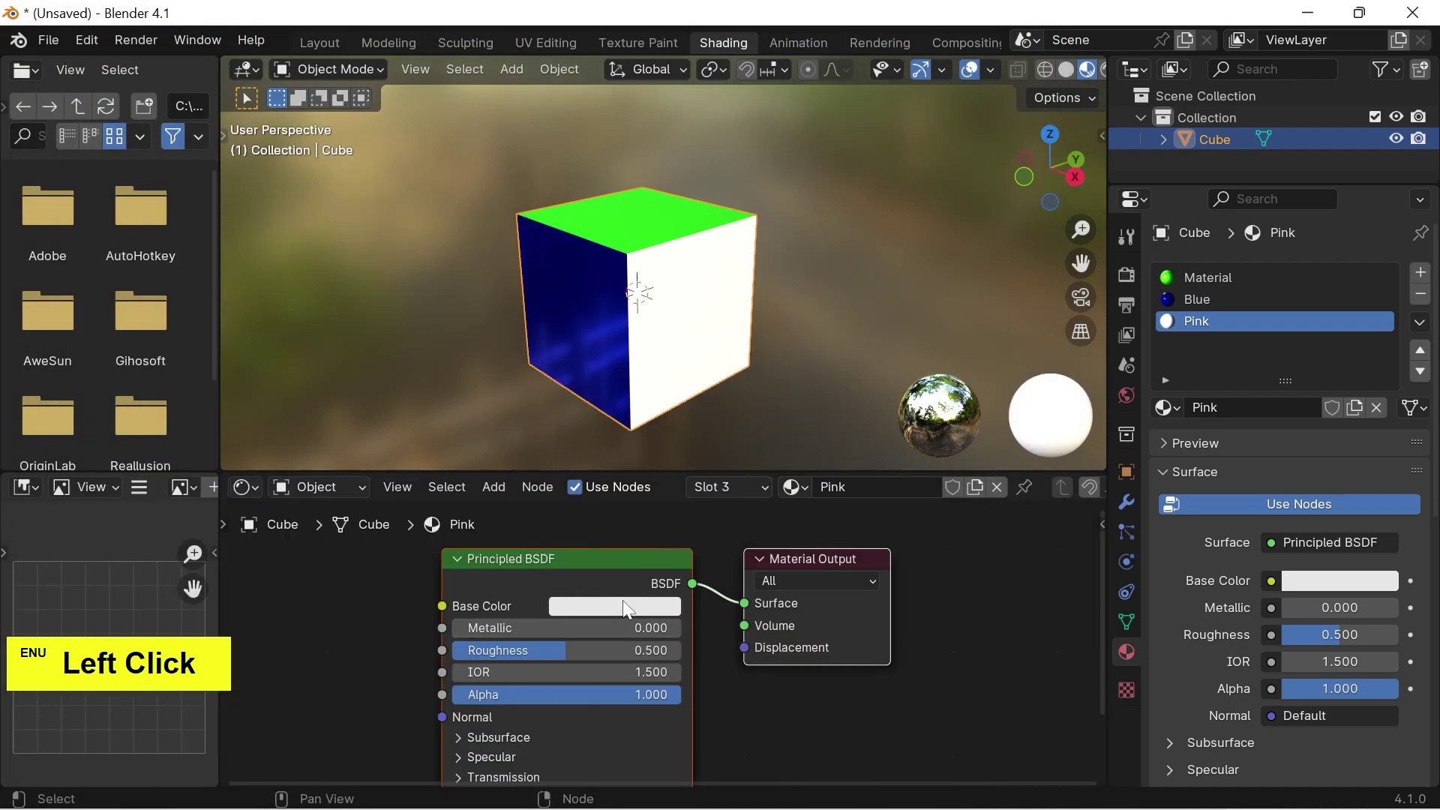
Step: Paste AA336A as the Pink material's base colour and close the picker
{"action": "key", "text": "ctrl+v"}
{"action": "key", "text": "Return"}
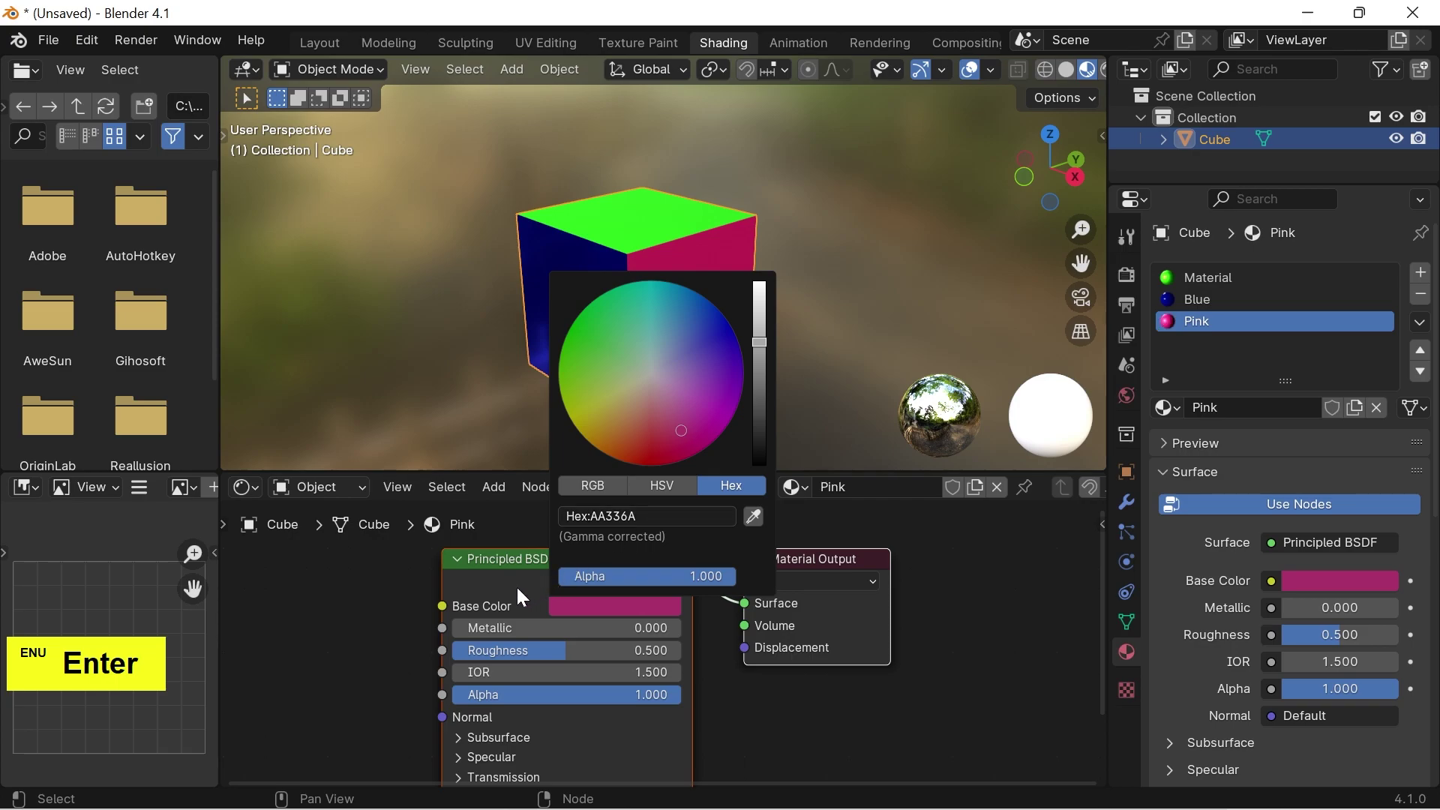
{"action": "left_click", "coordinate": [523, 592]}
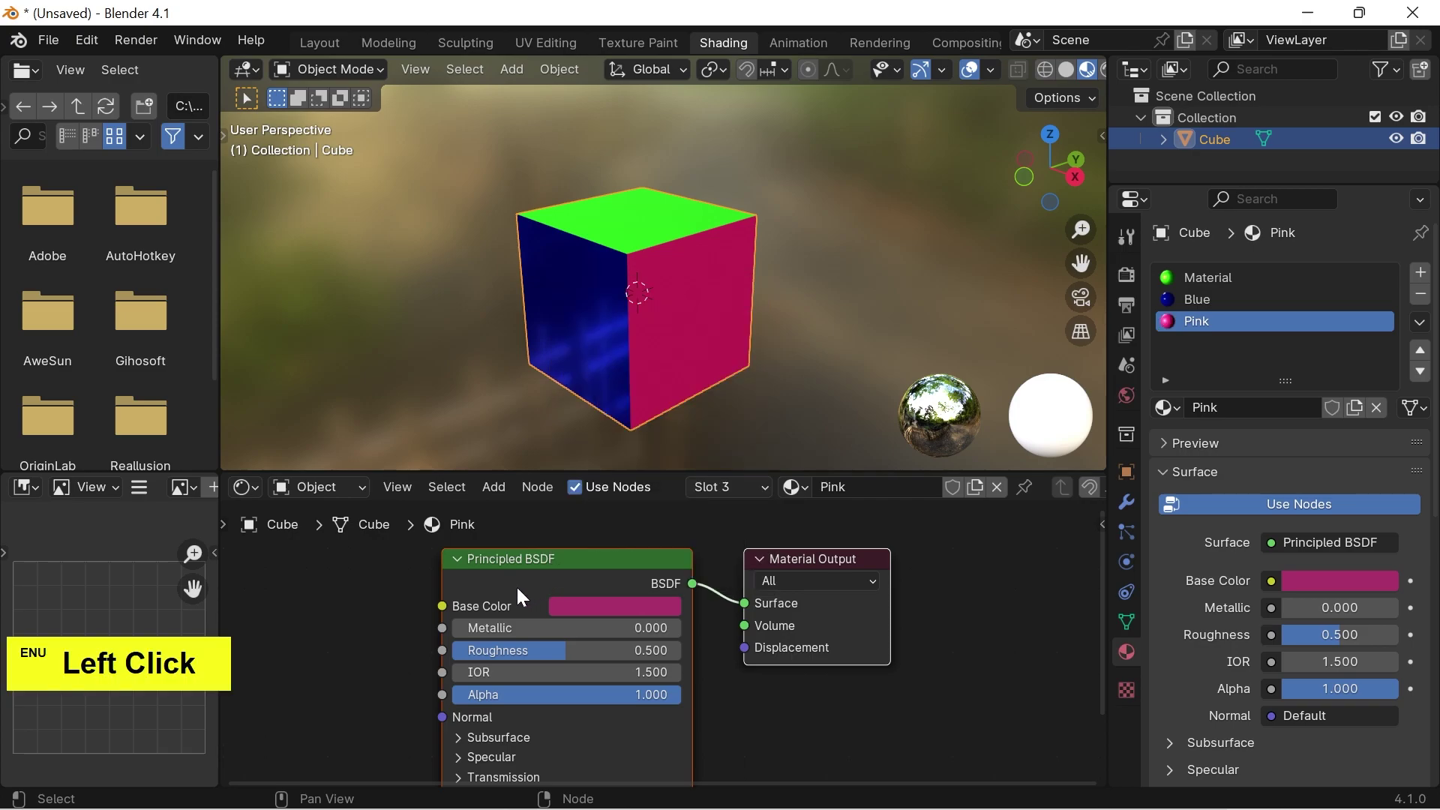